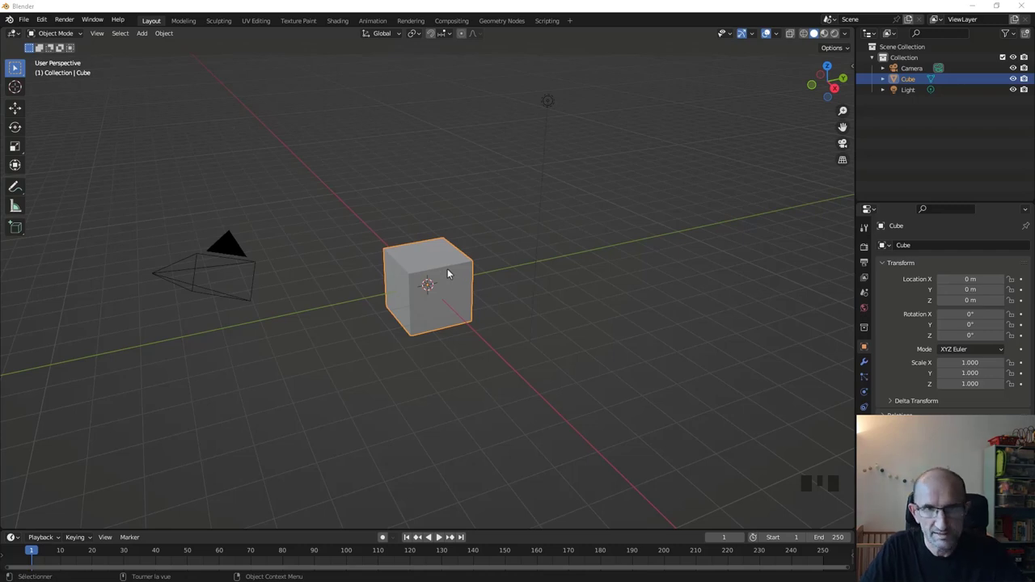
# Delete the default cube and bring up the Add menu for a new UV sphere.
pyautogui.click(451, 285)
pyautogui.press('x')
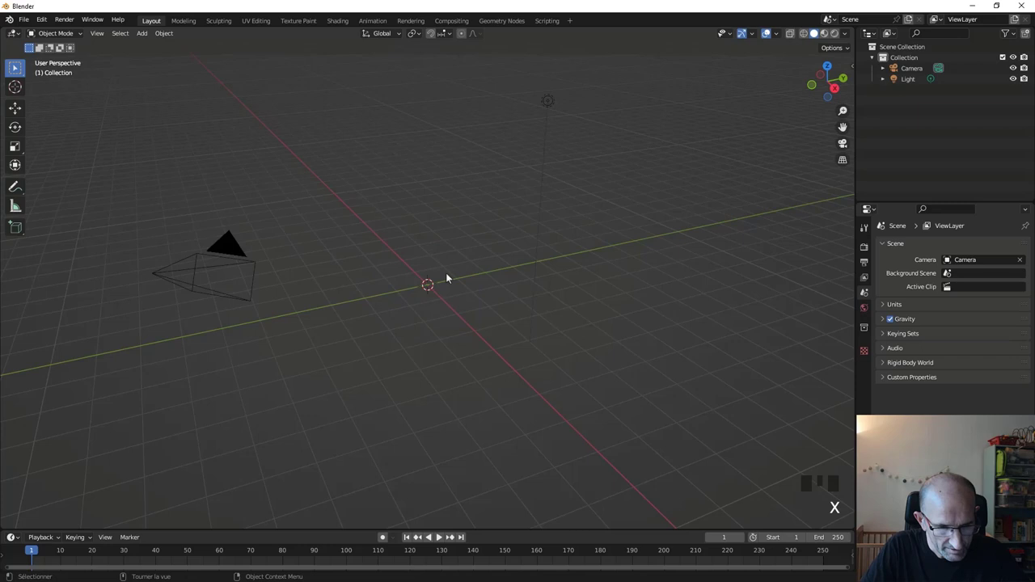
pyautogui.press('shift+a')
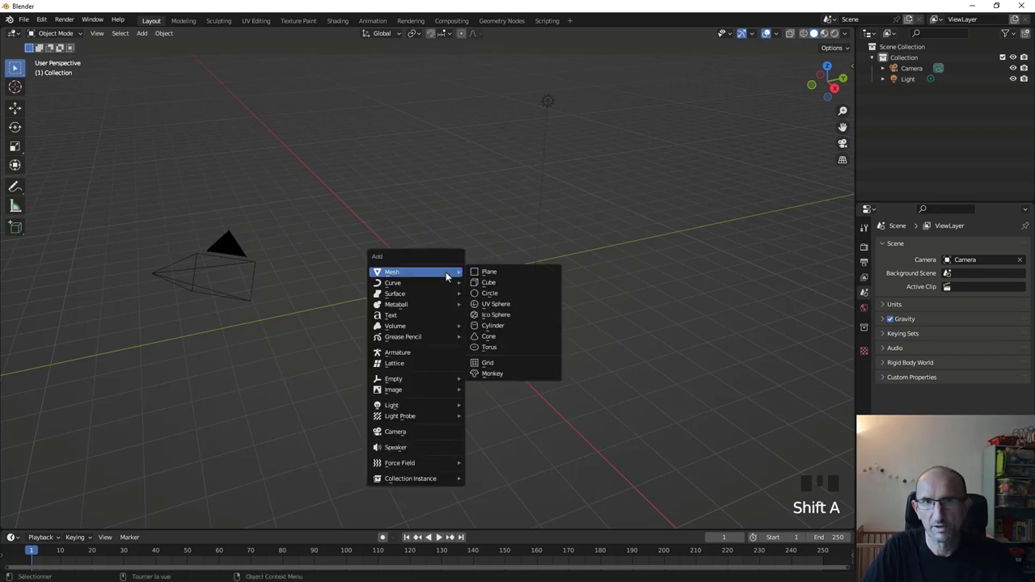
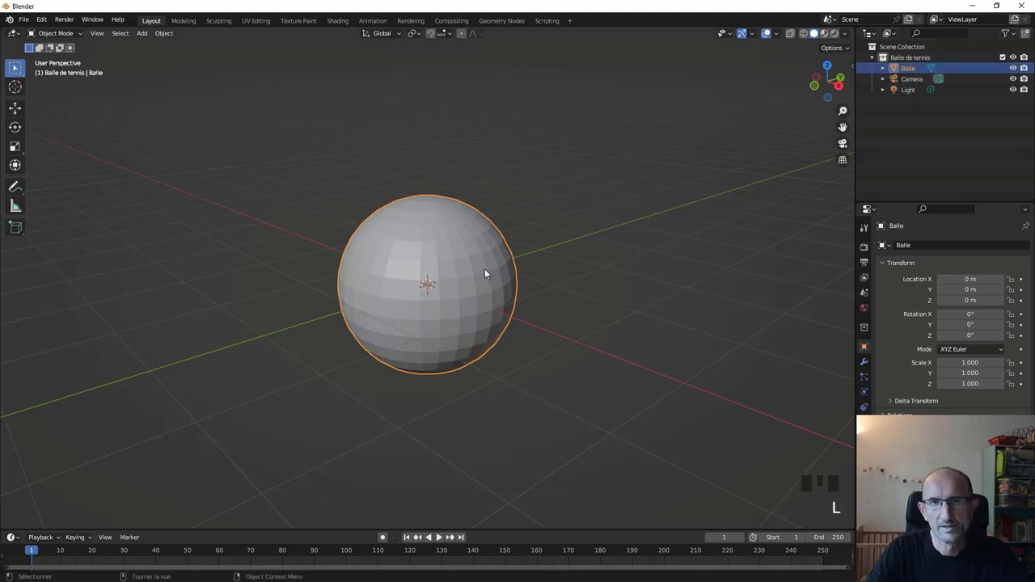
# In Edit Mode front view with X-ray on, select the right half of the sphere.
pyautogui.moveTo(463, 295); pyautogui.dragTo(507, 300)
pyautogui.press('KP_1')
pyautogui.scroll(3)
pyautogui.scroll(-3)
pyautogui.press('Tab')
pyautogui.press('z')
pyautogui.scroll(-3)
pyautogui.press('1')
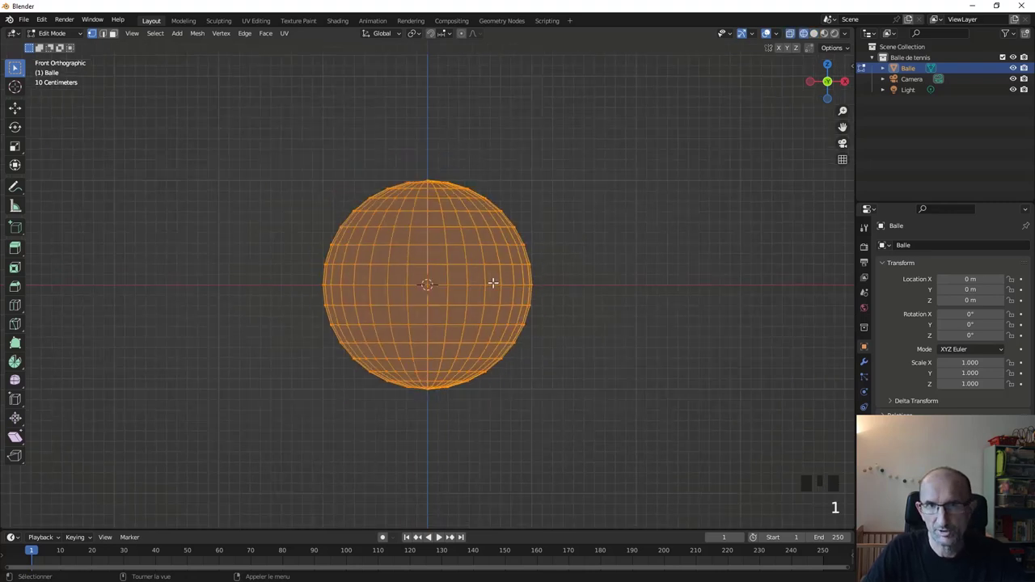
pyautogui.press('a')
pyautogui.click(428, 156)
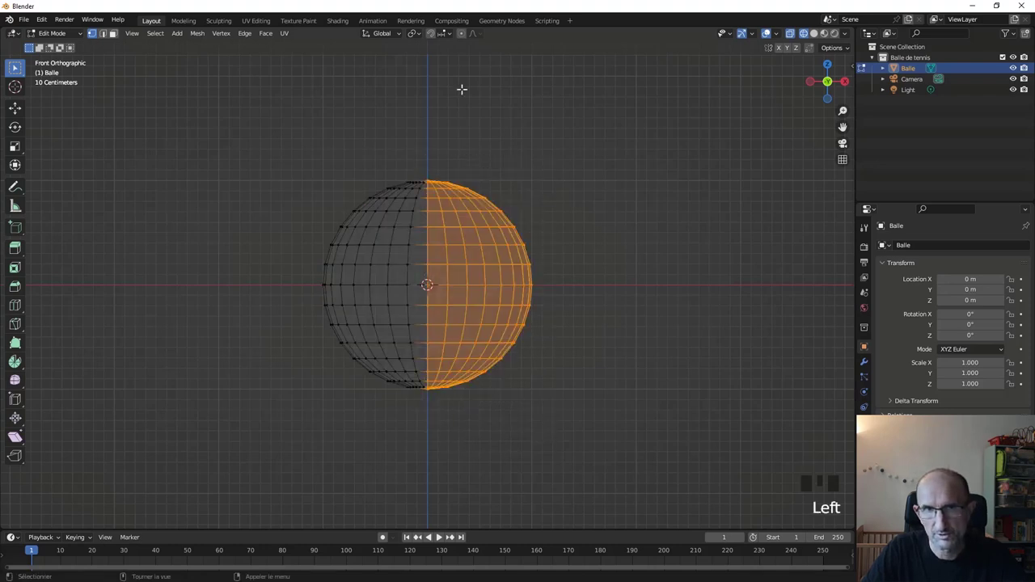
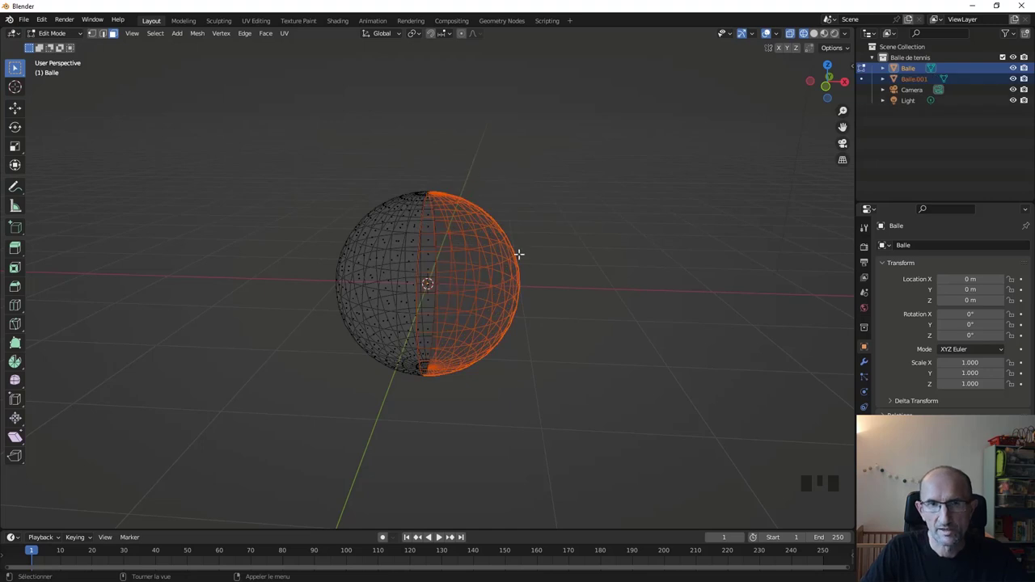
# Separate the right half into its own object Balle.001 and select it in Object Mode.
pyautogui.press('Tab')
pyautogui.moveTo(512, 296); pyautogui.dragTo(494, 303)
pyautogui.scroll(3)
pyautogui.click(491, 300)
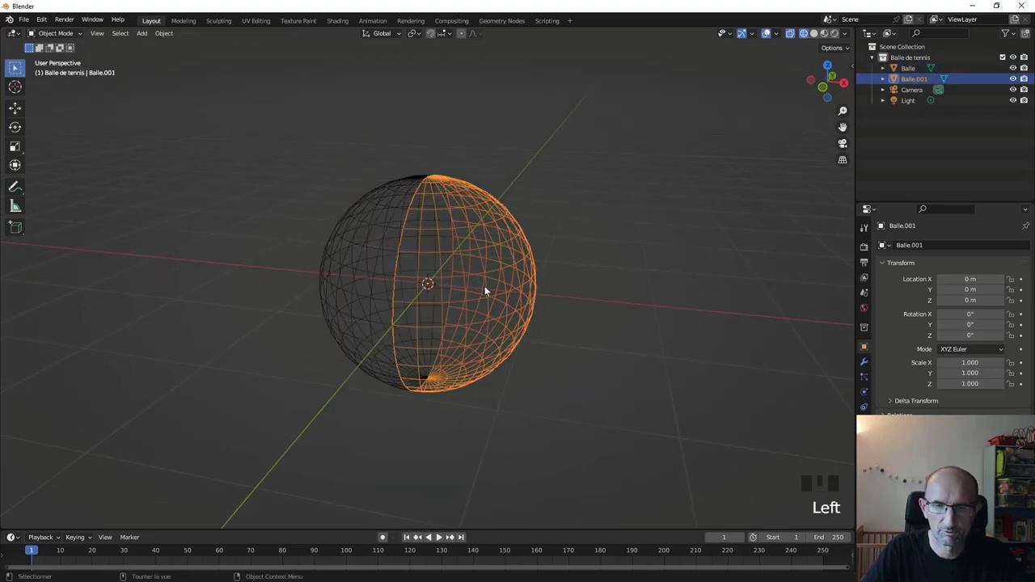
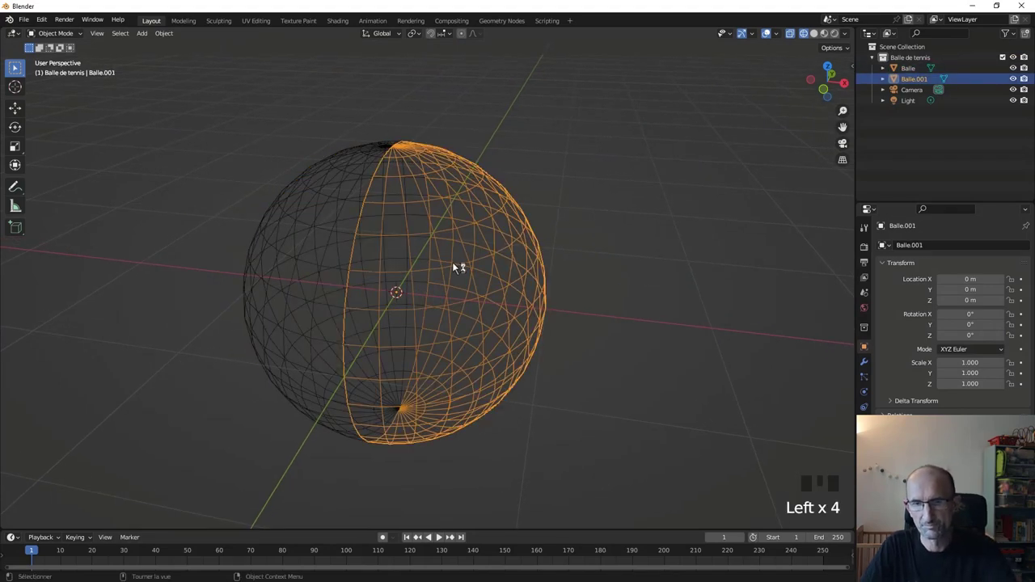
pyautogui.press('KP_1')
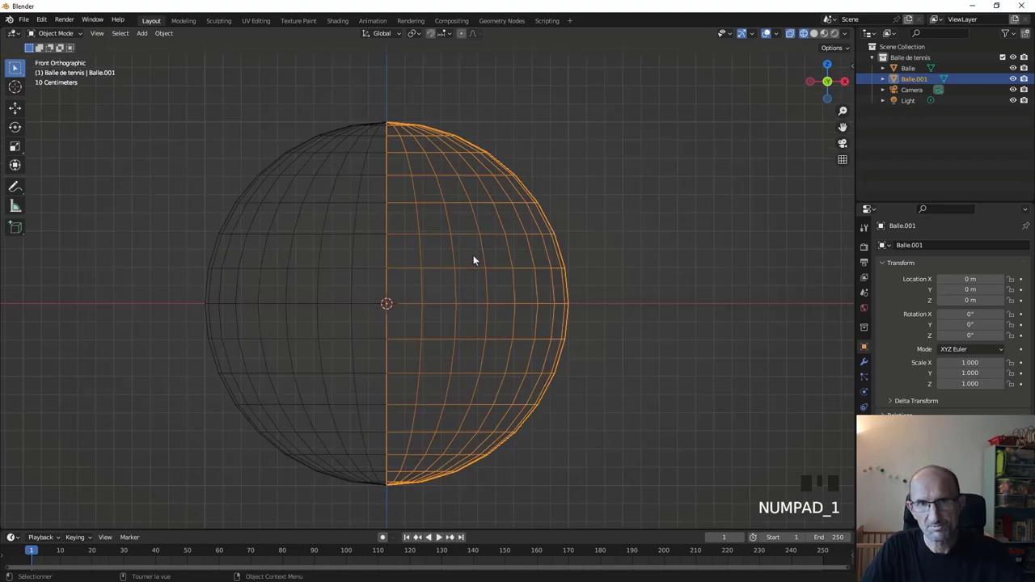
pyautogui.moveTo(525, 217); pyautogui.dragTo(502, 270)
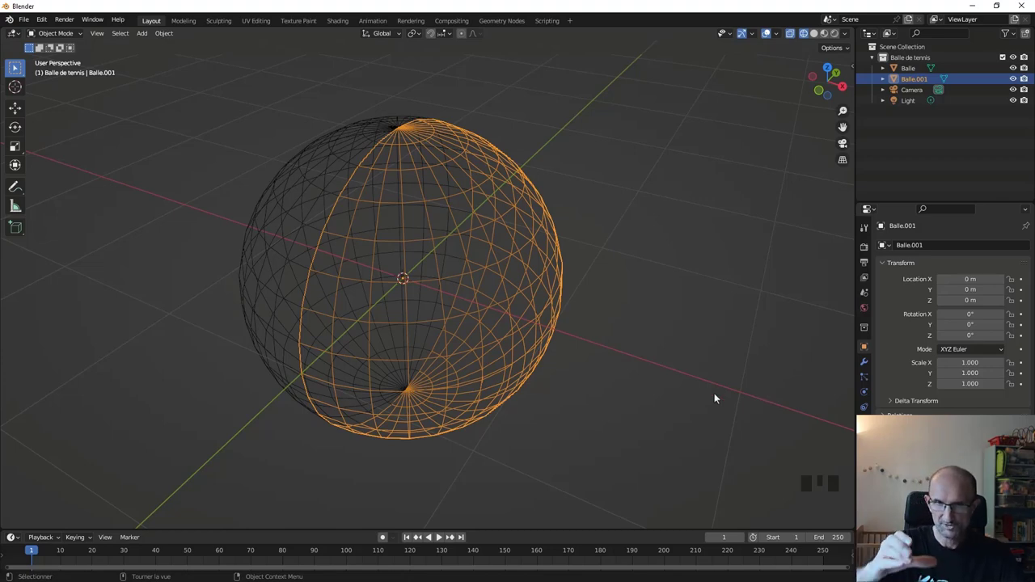
# Rotate Balle.001 by 90° around the X axis and return the viewport to solid shading.
pyautogui.press('r')
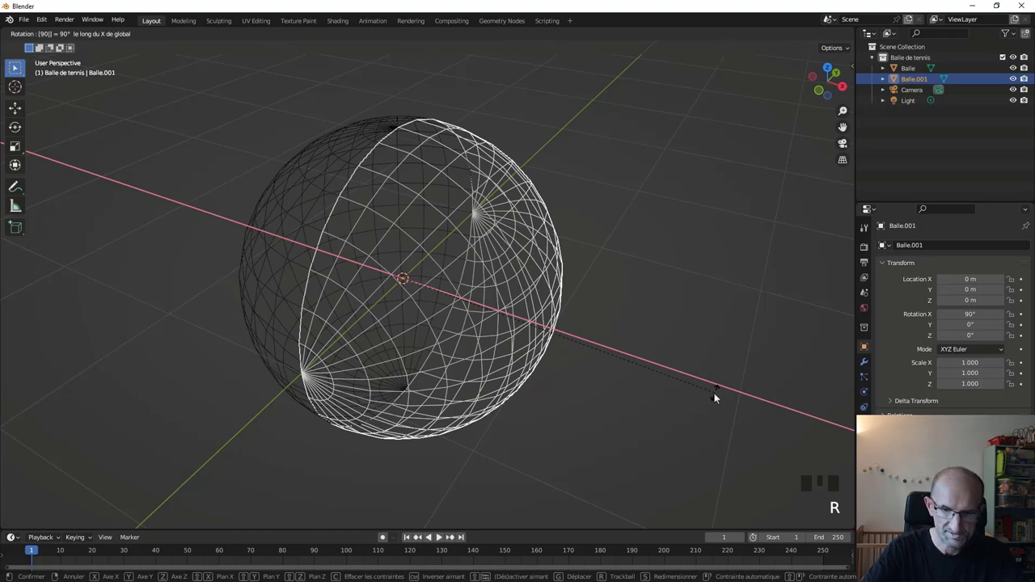
pyautogui.moveTo(462, 426); pyautogui.dragTo(454, 337)
pyautogui.scroll(3)
pyautogui.press('z')
pyautogui.scroll(-3)
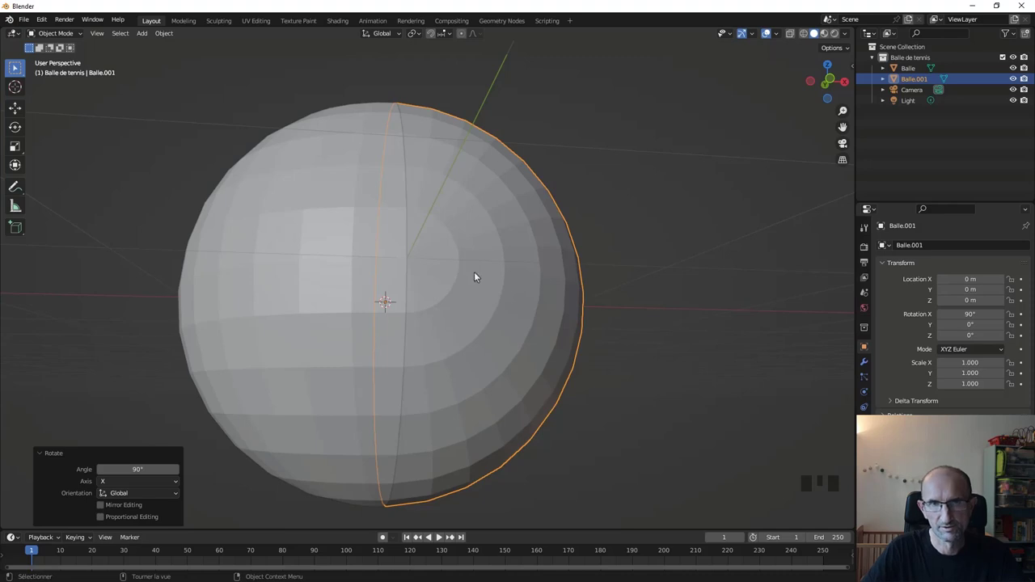
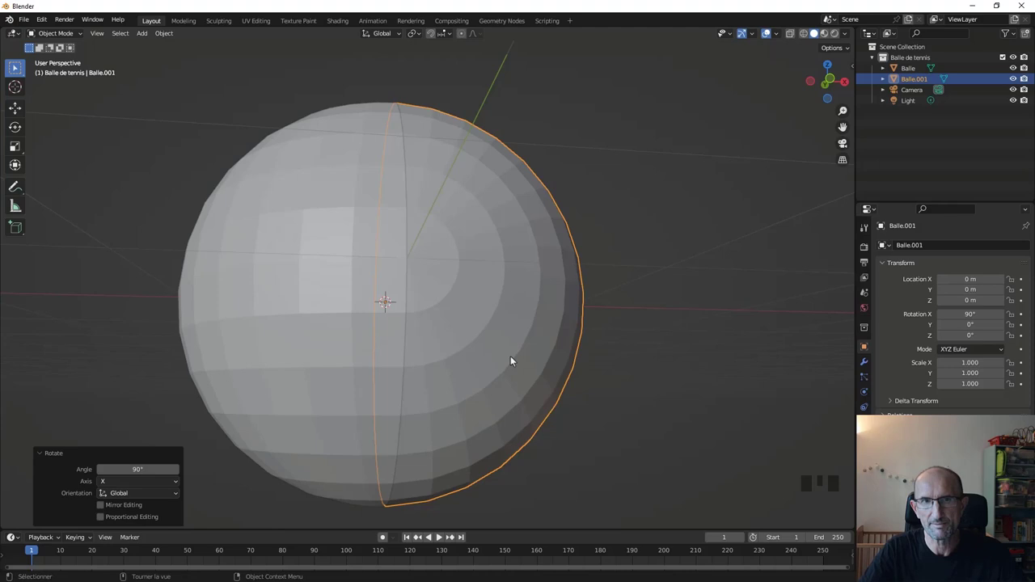
# Join both halves into Balle and merge all overlapping seam vertices by distance.
pyautogui.moveTo(445, 207); pyautogui.dragTo(318, 260)
pyautogui.click(318, 261)
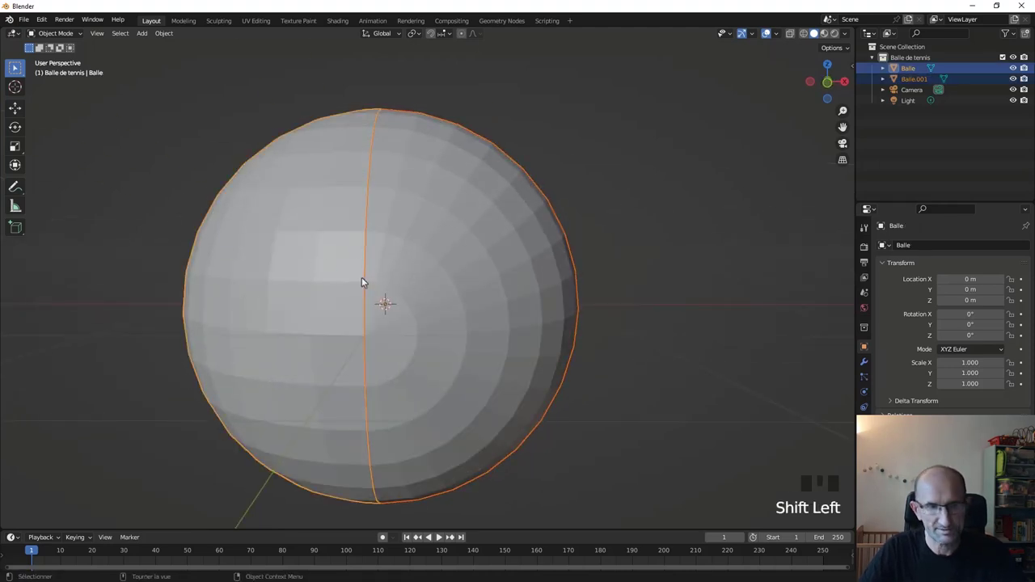
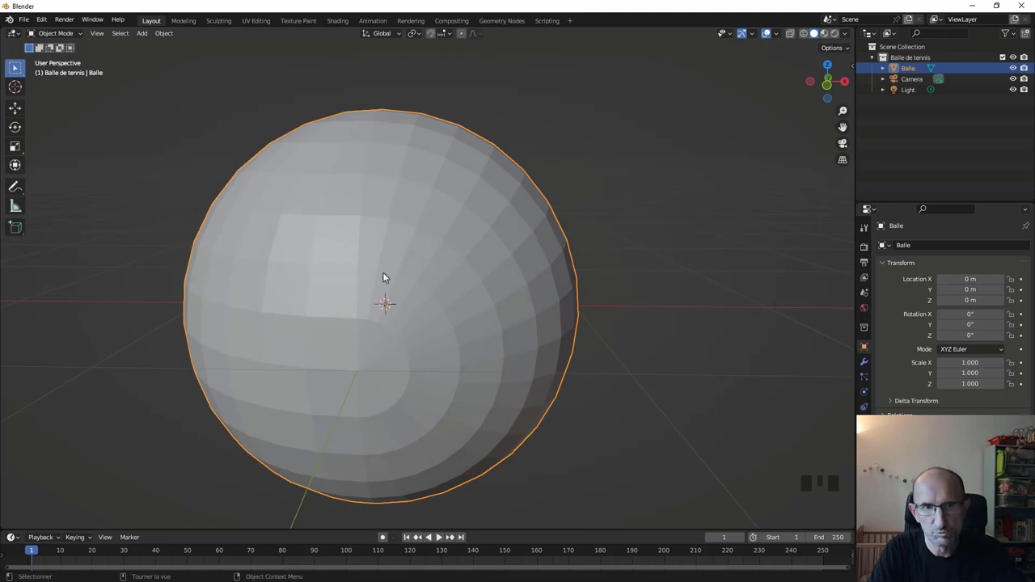
pyautogui.press('Tab')
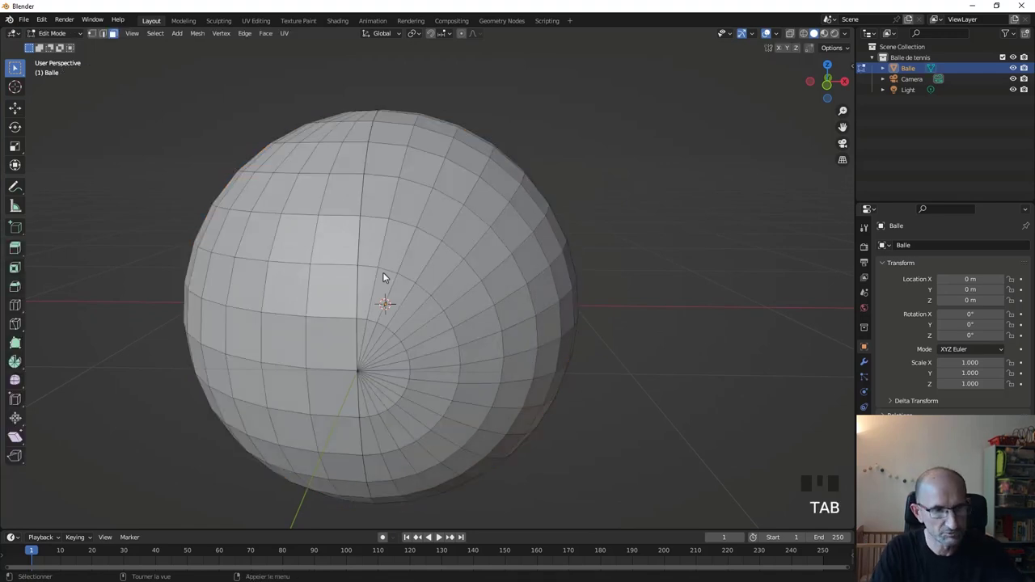
pyautogui.press('a')
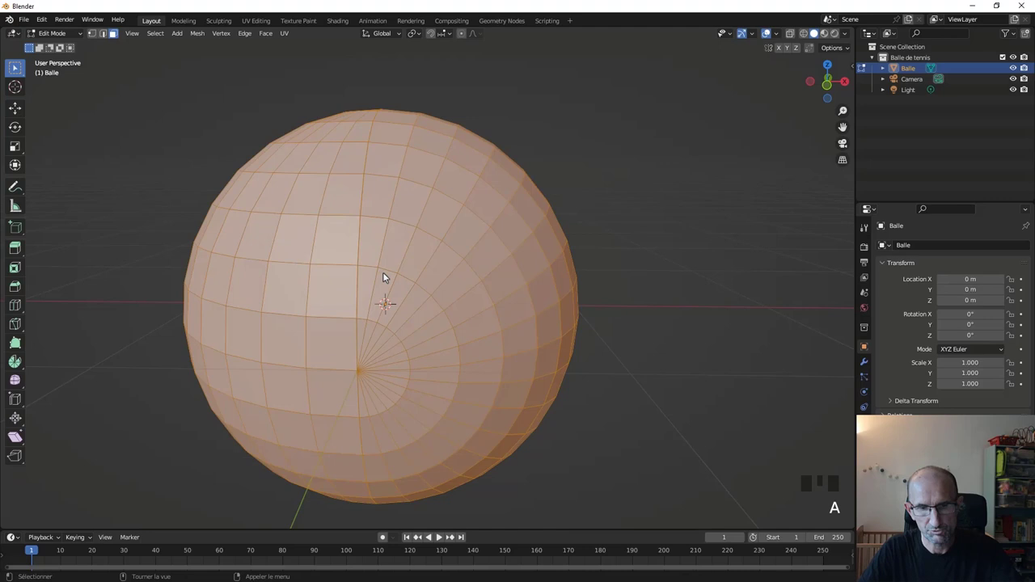
pyautogui.press('m')
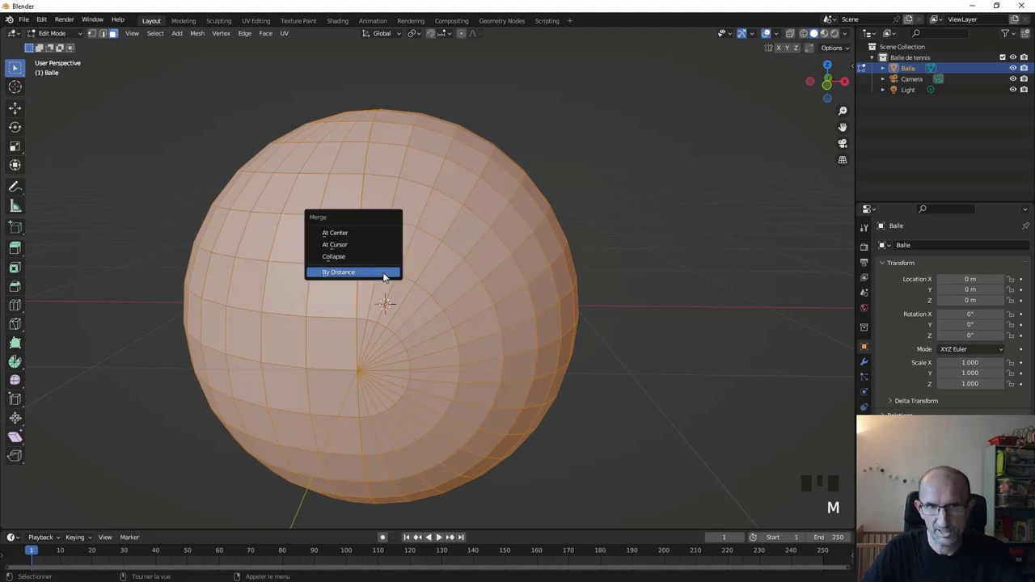
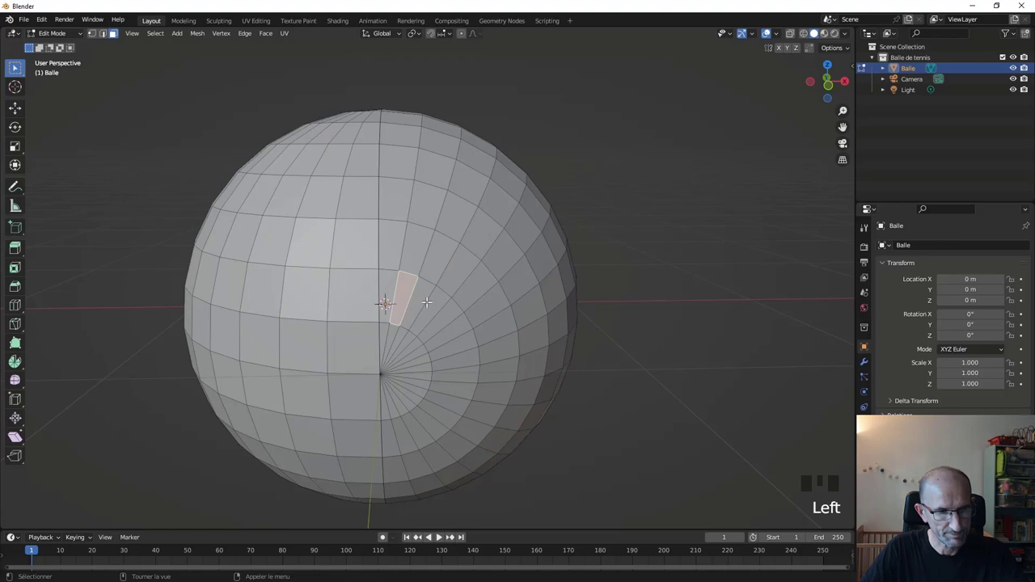
# Switch to edge select mode to pick the seam loop where the halves meet.
pyautogui.press('2')
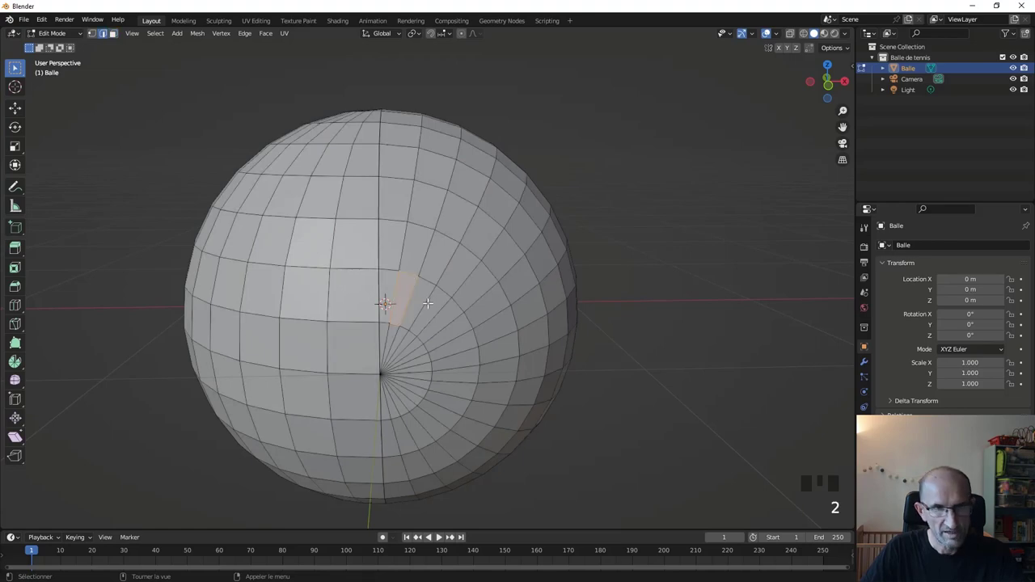
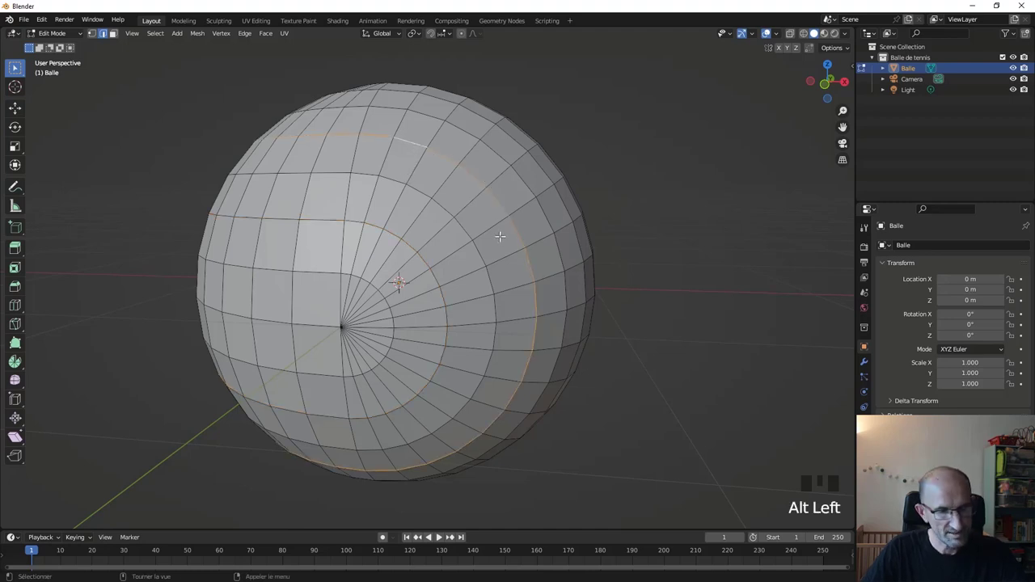
# Bevel the seam edge loop to about 0.1 m width and return to Object Mode.
pyautogui.press('ctrl+b')
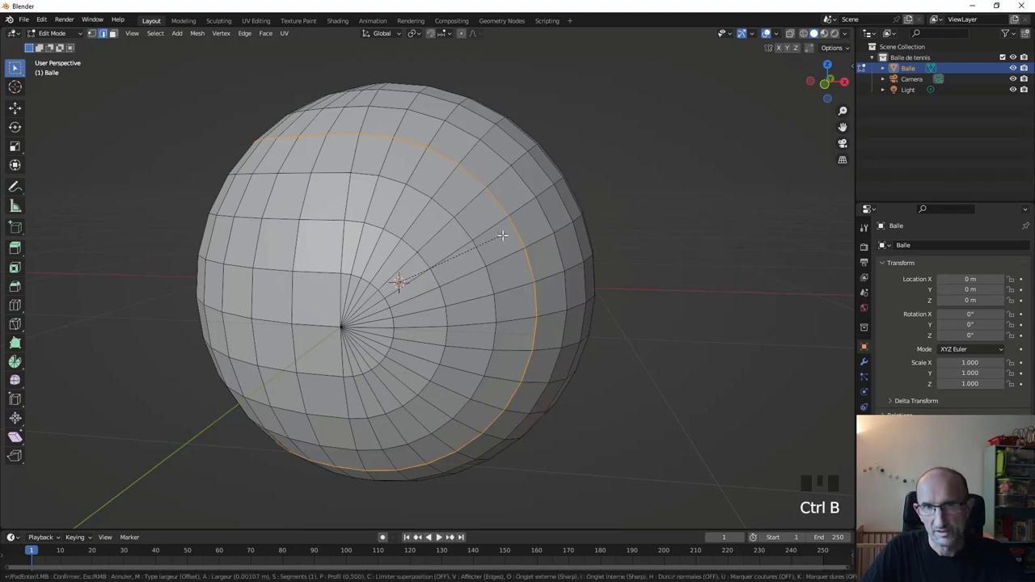
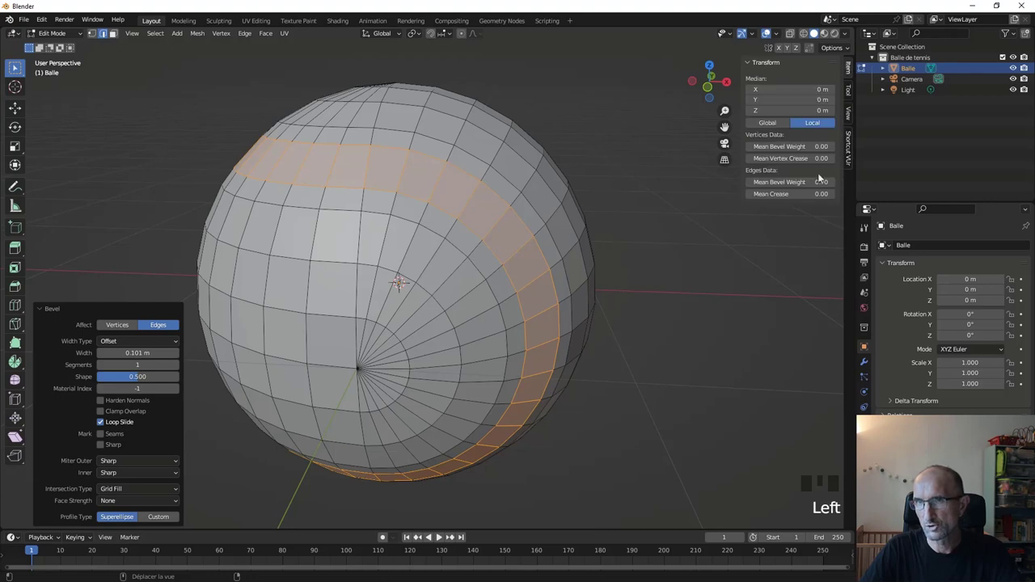
pyautogui.press('Tab')
pyautogui.moveTo(434, 343); pyautogui.dragTo(417, 351)
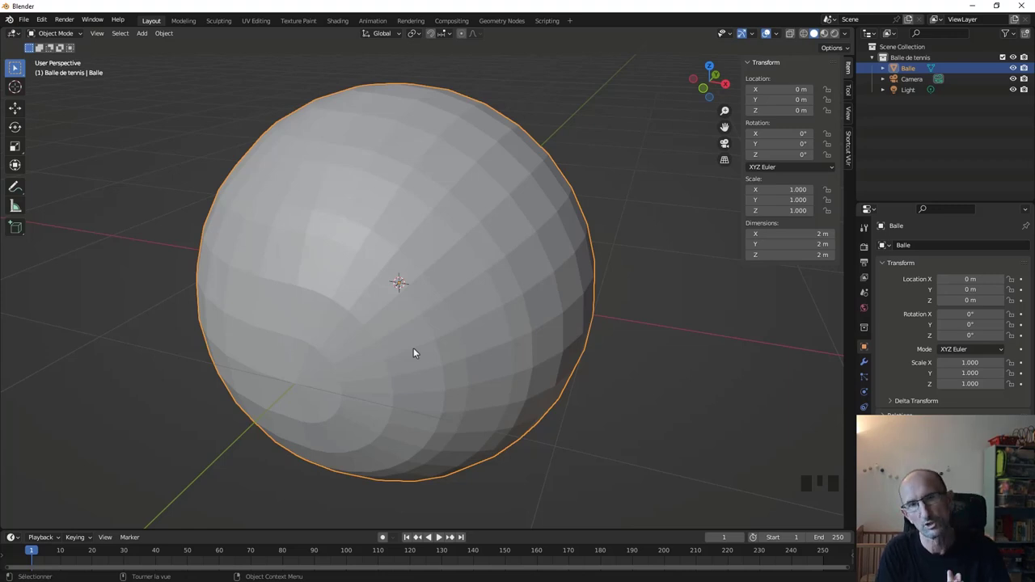
# Shrink the seam face band inward by about 0.029 m to carve a groove.
pyautogui.moveTo(452, 281); pyautogui.dragTo(411, 331)
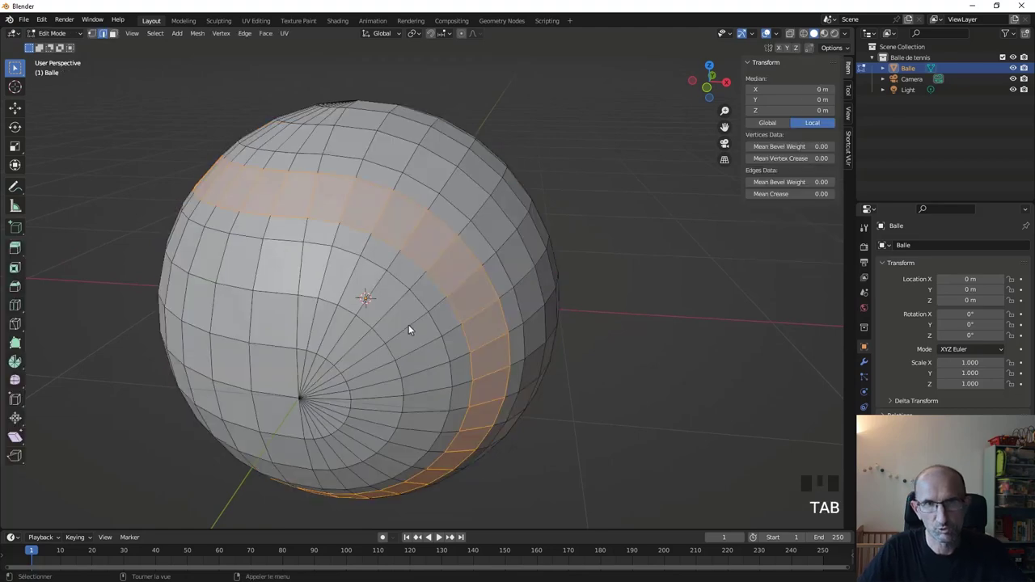
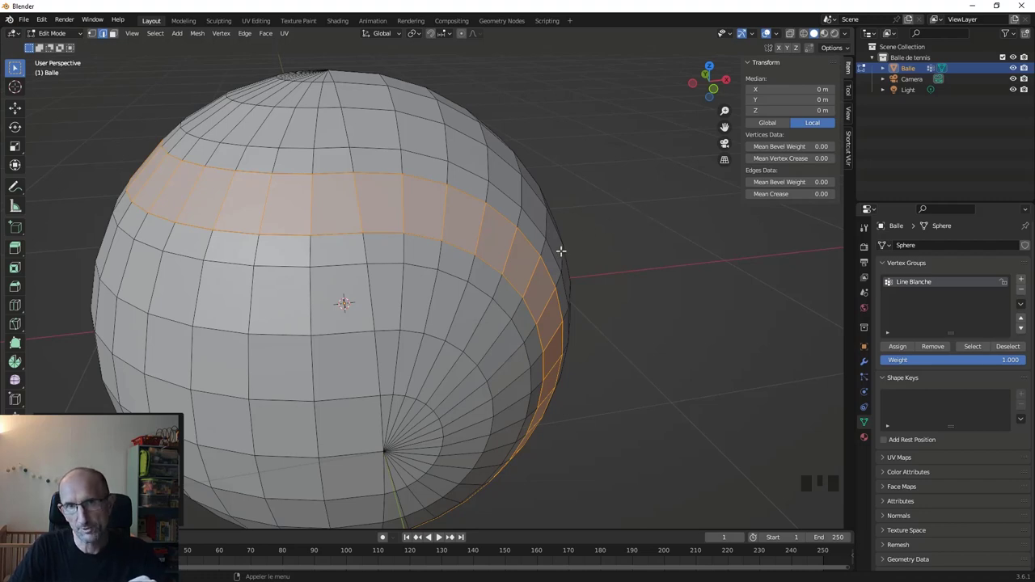
pyautogui.press('alt+s')
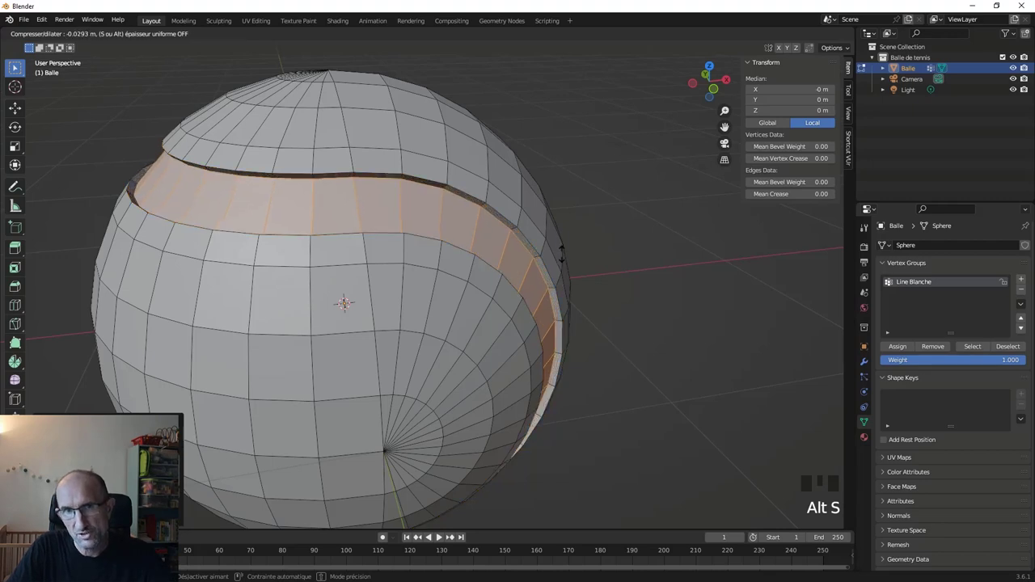
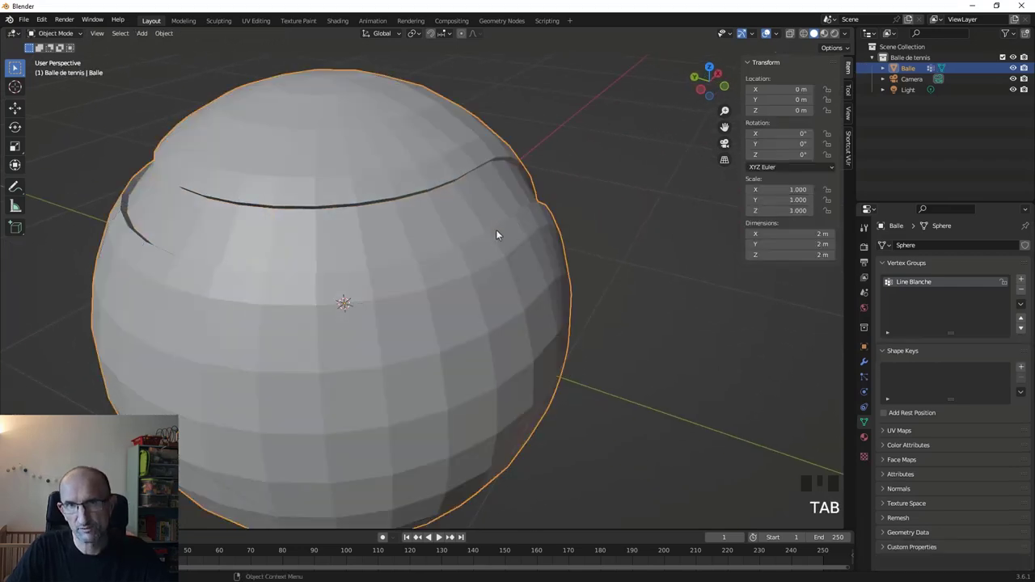
# Add a Subdivision Surface modifier to Balle and raise its subdivision level.
pyautogui.click(868, 365)
pyautogui.click(903, 249)
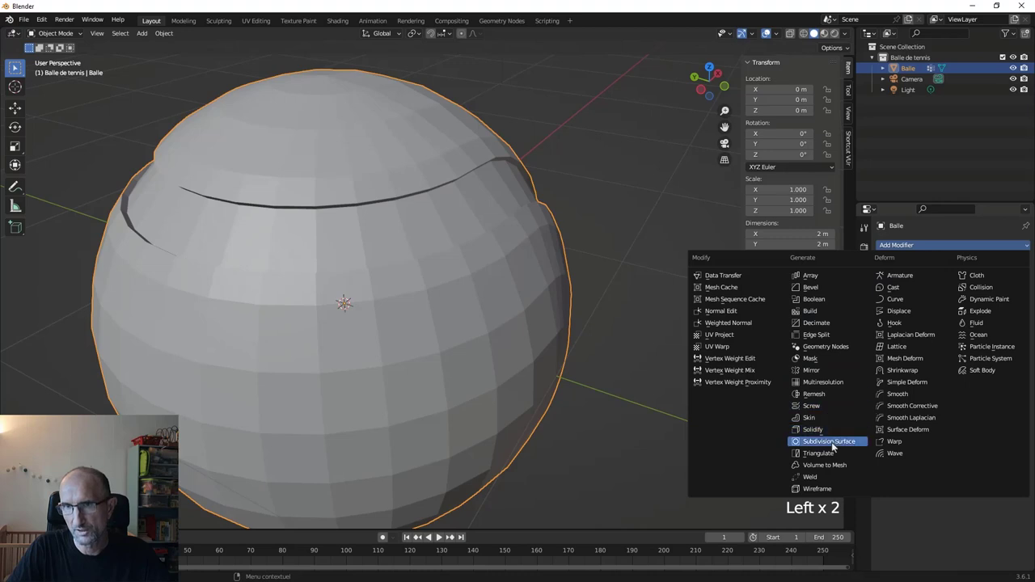
pyautogui.click(835, 446)
pyautogui.moveTo(449, 267); pyautogui.dragTo(1017, 293)
pyautogui.click(1017, 294)
pyautogui.moveTo(584, 241); pyautogui.dragTo(579, 246)
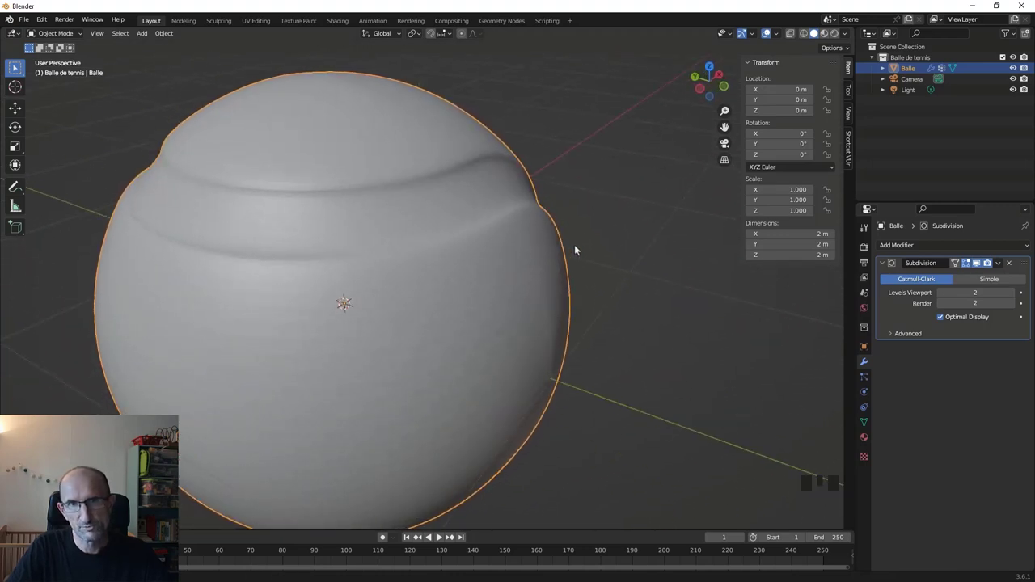
# Crease the groove edge loops for sharper definition, then return to Object Mode.
pyautogui.press('Tab')
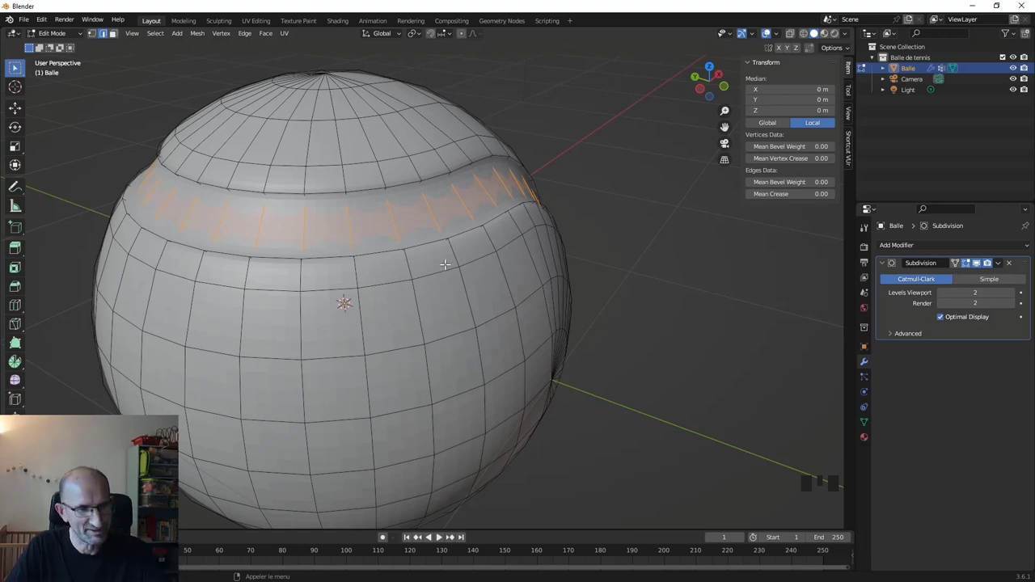
pyautogui.press('Tab')
pyautogui.moveTo(492, 254); pyautogui.dragTo(361, 262)
pyautogui.moveTo(361, 261); pyautogui.dragTo(436, 298)
pyautogui.moveTo(437, 299); pyautogui.dragTo(505, 307)
pyautogui.scroll(-3)
pyautogui.moveTo(405, 330); pyautogui.dragTo(413, 330)
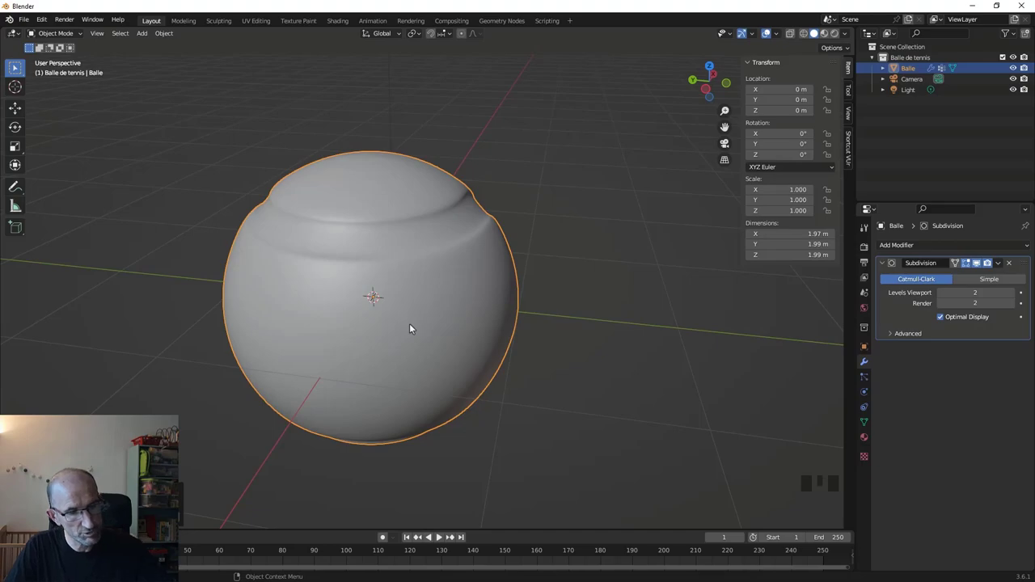
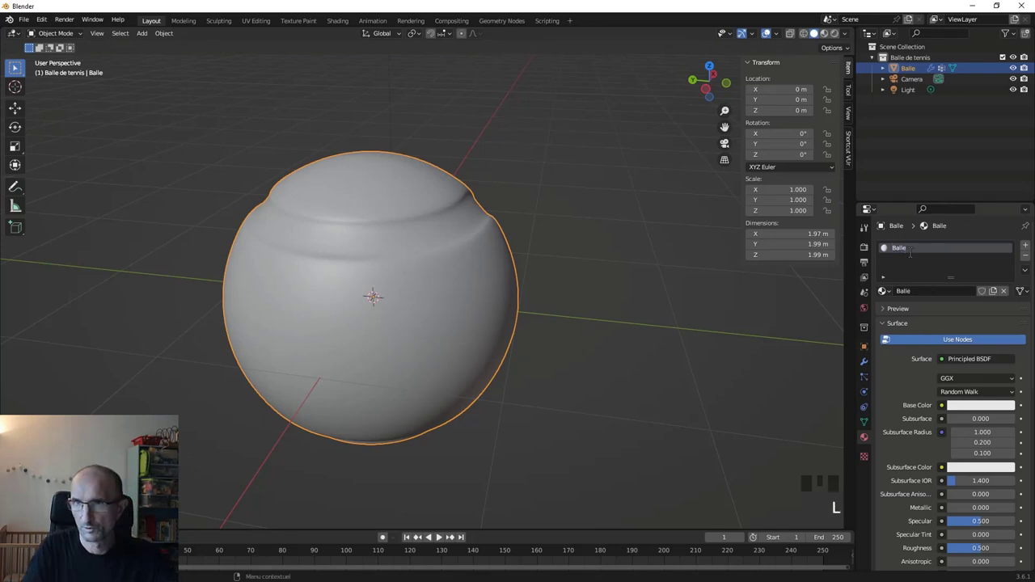
# Create a new material on Balle with a yellow-green Base Color.
pyautogui.click(980, 411)
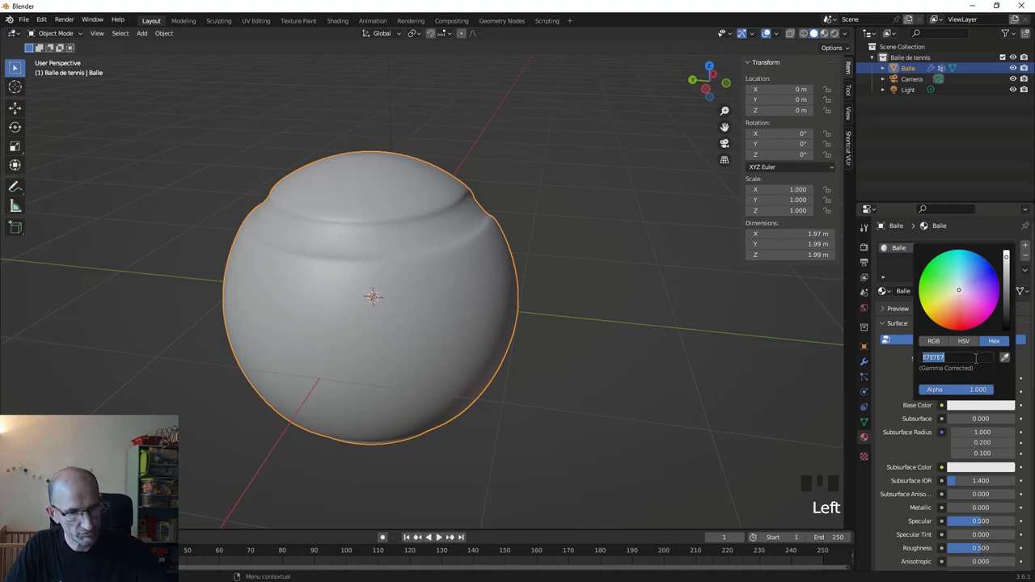
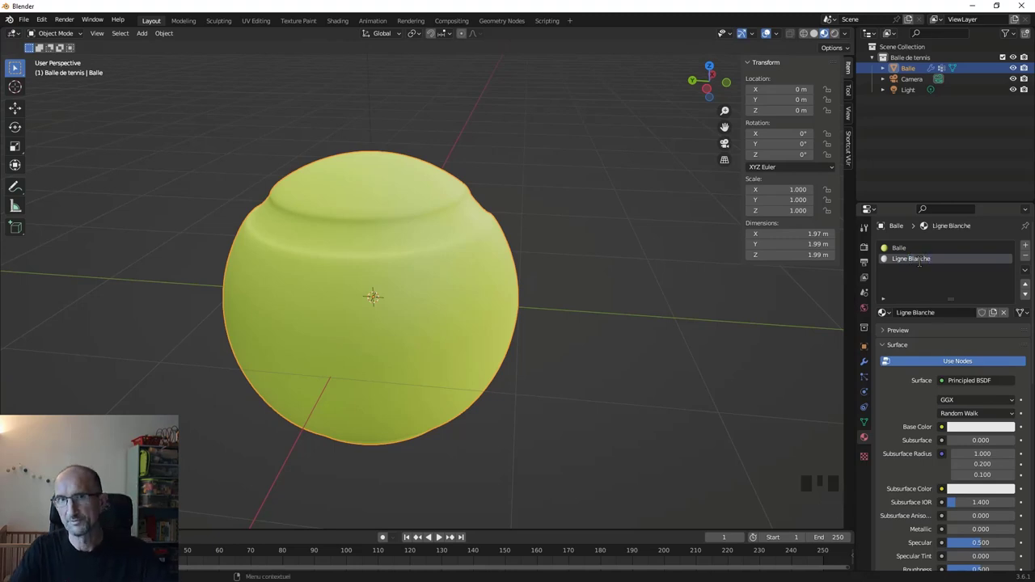
pyautogui.moveTo(669, 318); pyautogui.dragTo(661, 316)
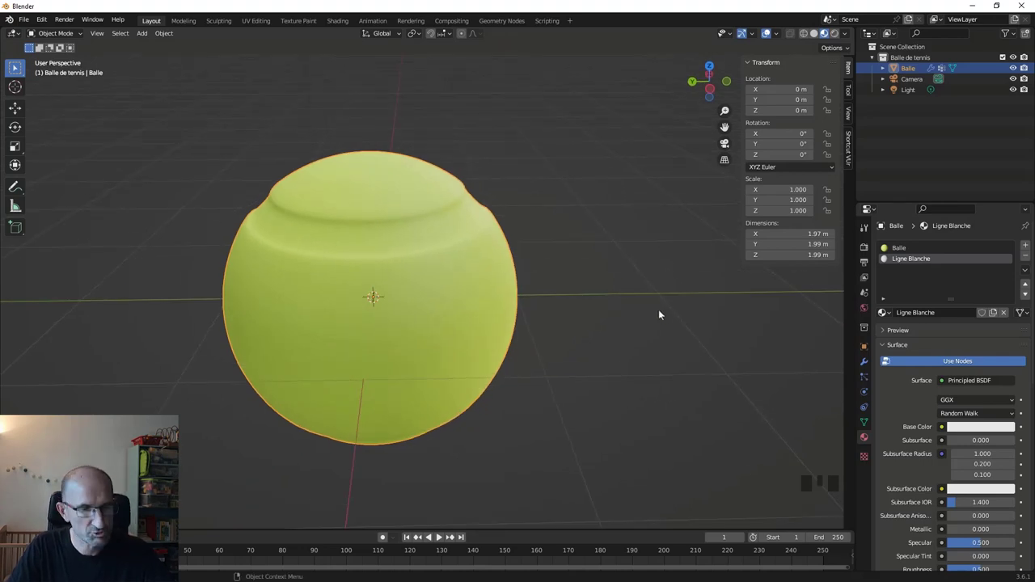
# Enter Edit Mode on the ball to prepare selecting the seam groove faces.
pyautogui.press('Tab')
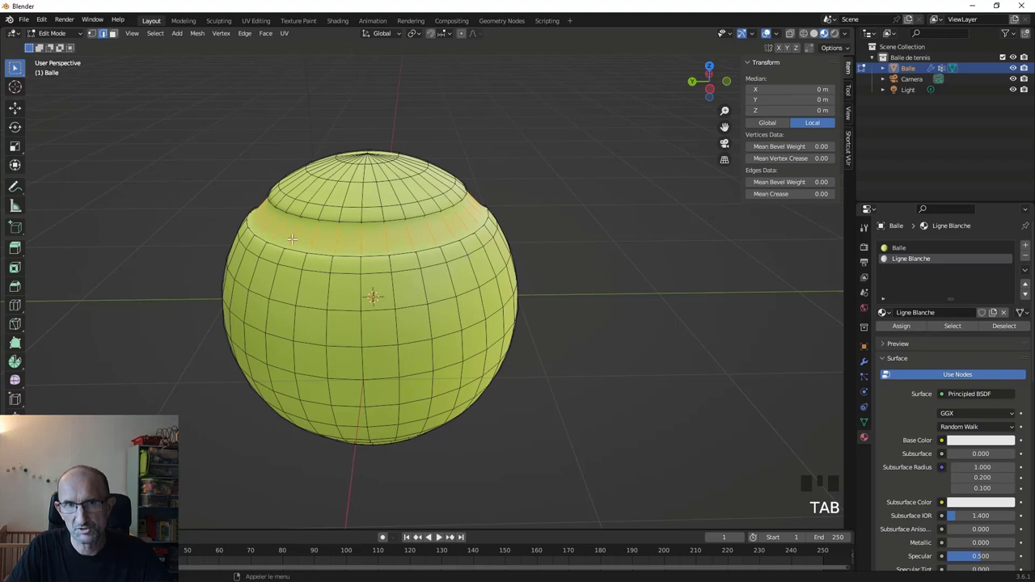
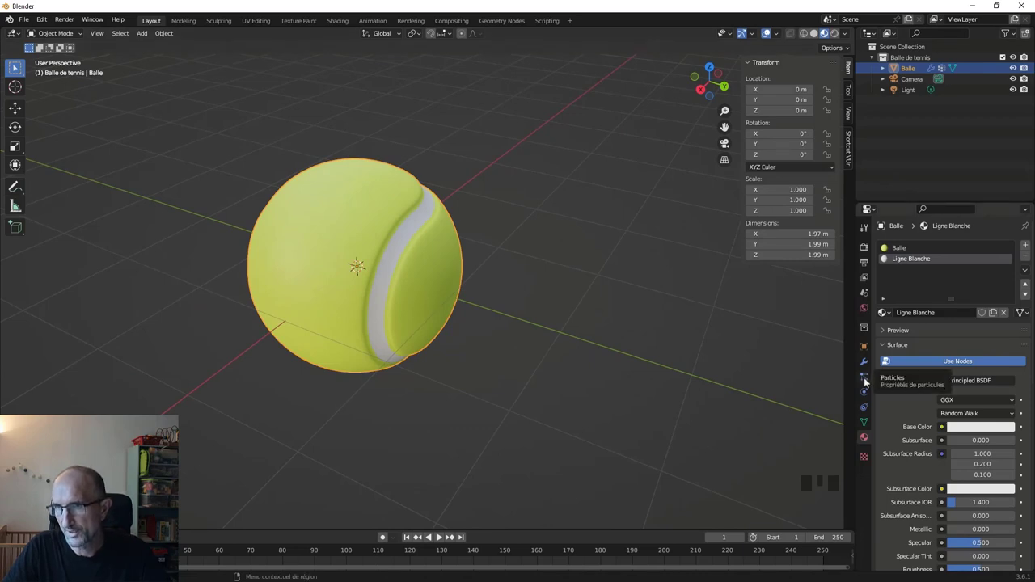
# Widen the Properties editor and switch to the Particles properties for the ball.
pyautogui.click(868, 381)
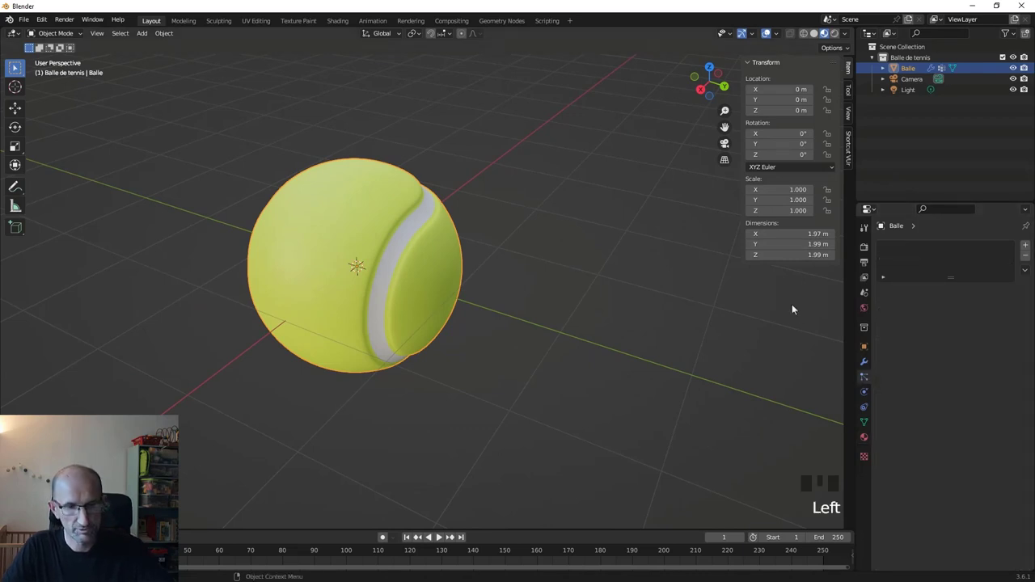
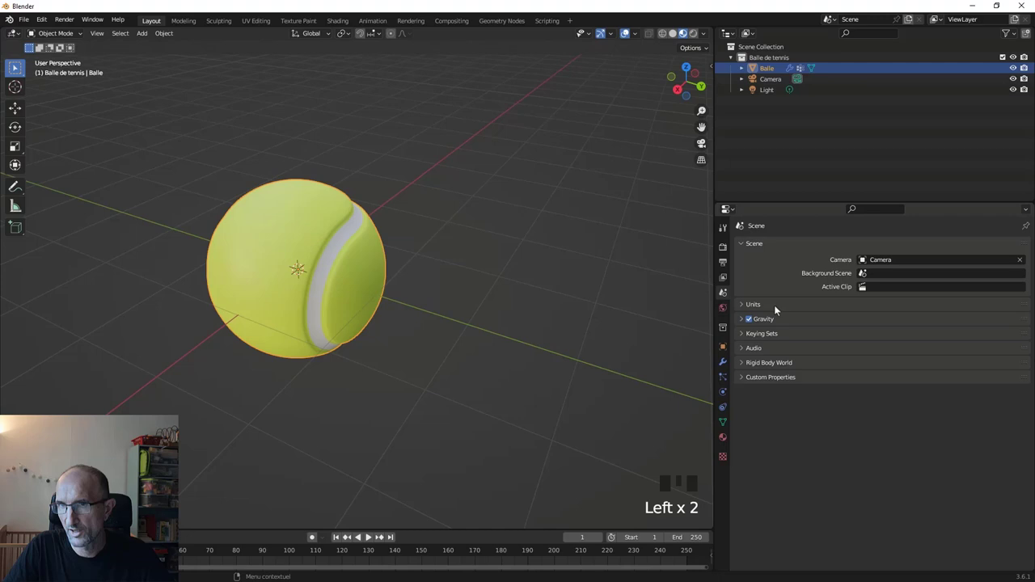
pyautogui.moveTo(778, 312); pyautogui.dragTo(882, 377)
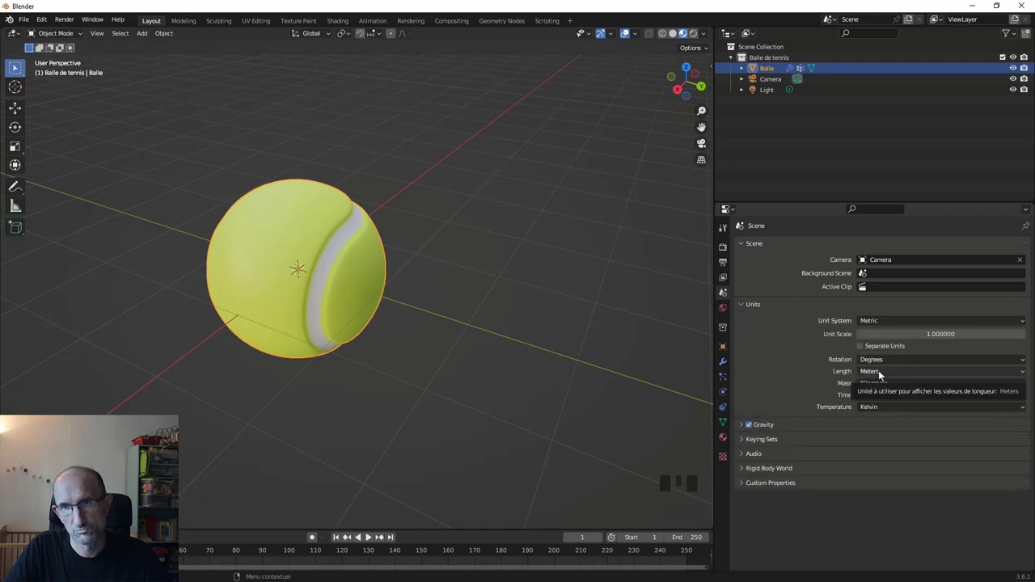
pyautogui.moveTo(882, 377); pyautogui.dragTo(787, 278)
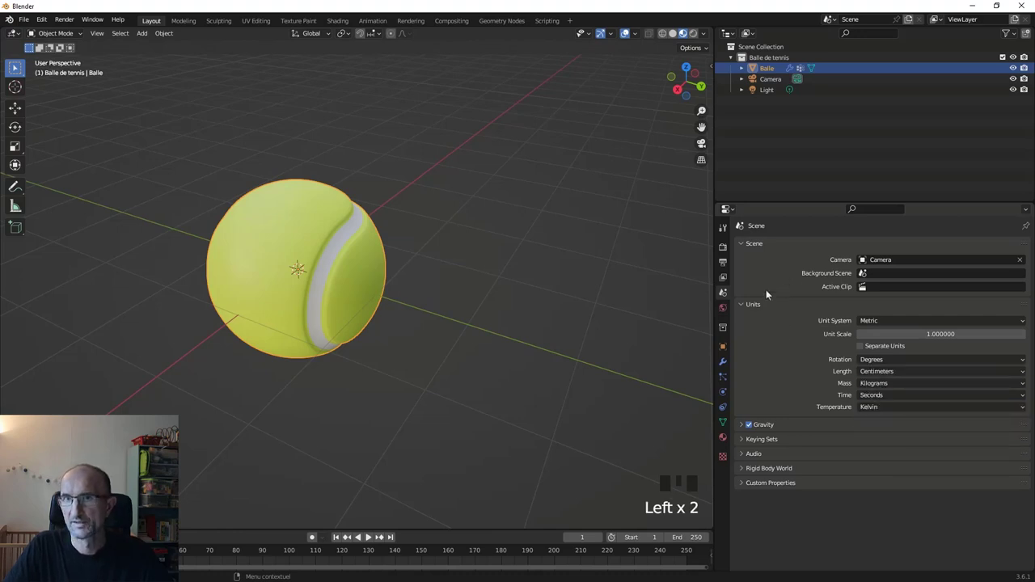
pyautogui.moveTo(744, 308); pyautogui.dragTo(724, 383)
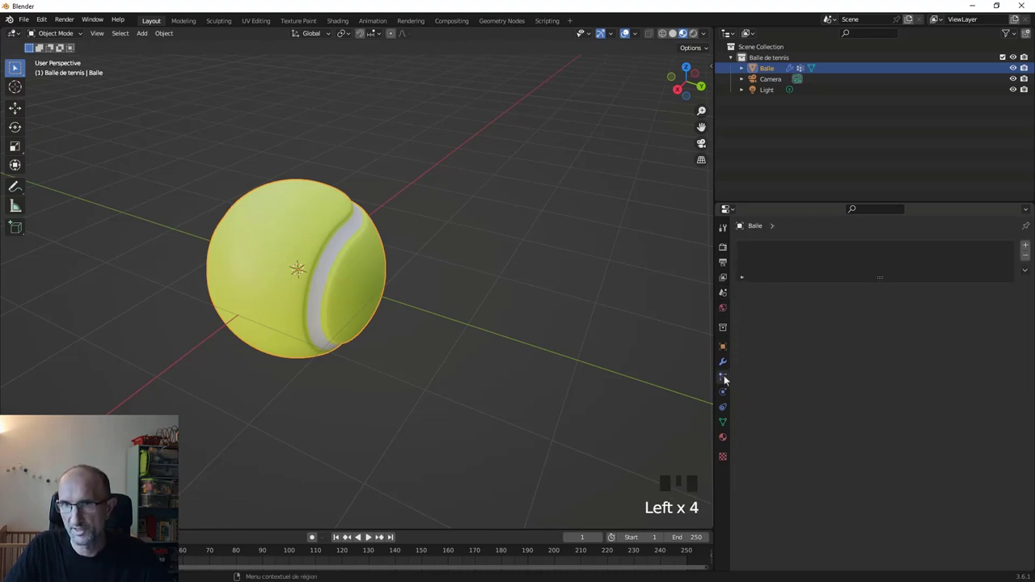
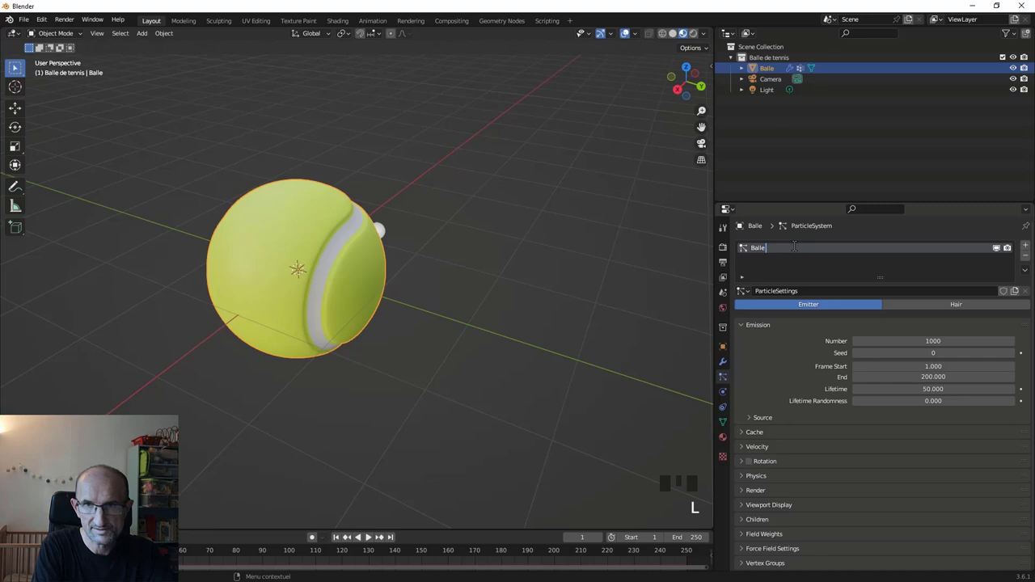
# Clear the old value from the particle settings field with repeated backspaces.
pyautogui.press('BackSpace')
pyautogui.press('BackSpace')
pyautogui.press('BackSpace')
pyautogui.press('BackSpace')
pyautogui.press('BackSpace')
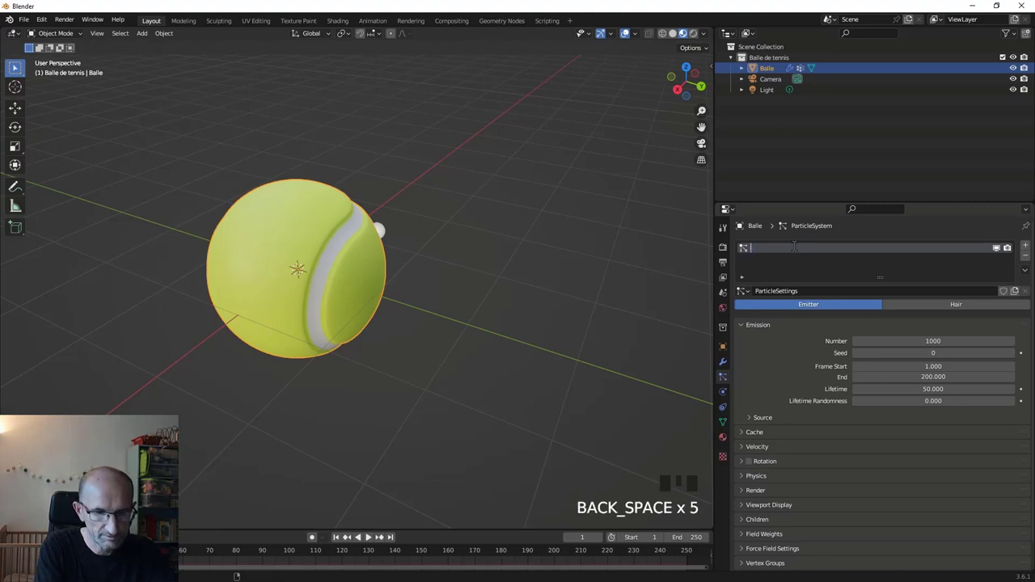
pyautogui.press('BackSpace')
pyautogui.press('BackSpace')
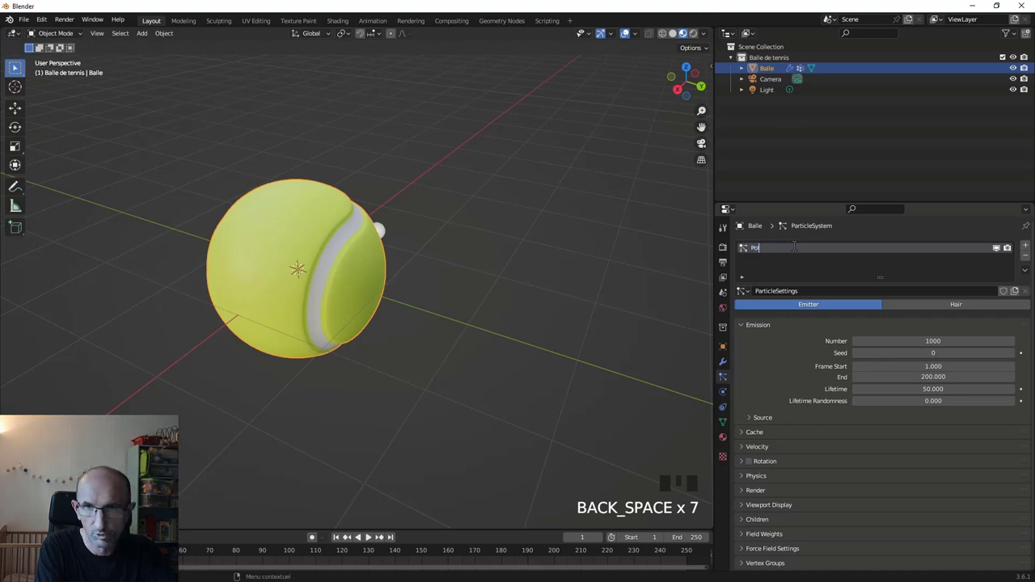
pyautogui.press('BackSpace')
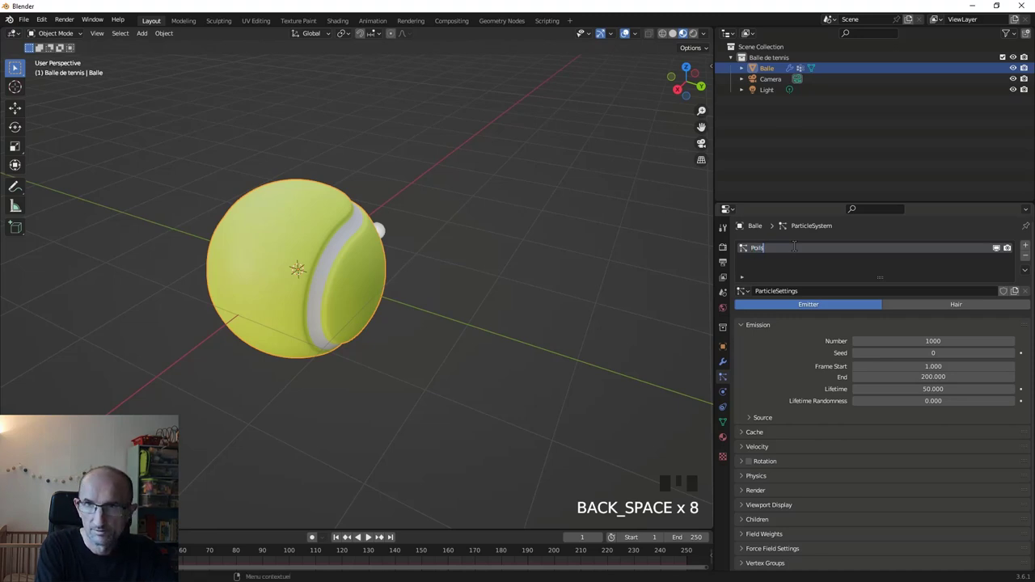
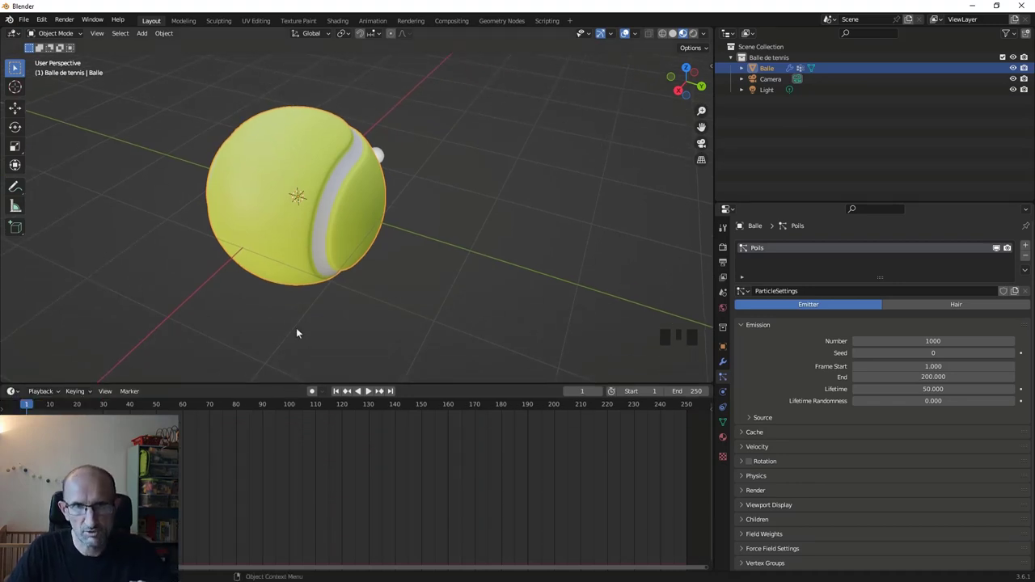
# Scrub the Timeline playhead to frame 92 to watch white particles spray off the ball.
pyautogui.scroll(-3)
pyautogui.scroll(3)
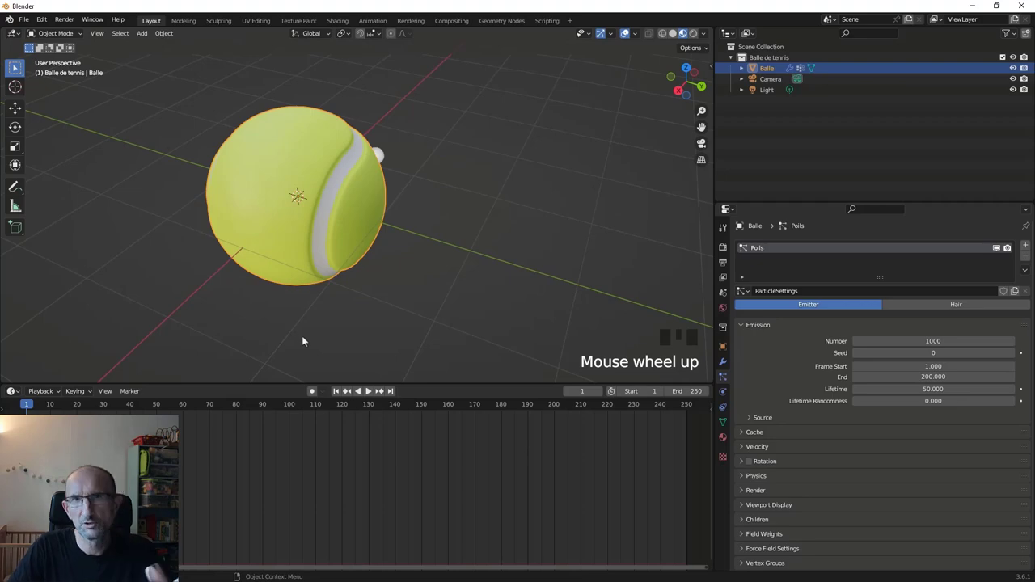
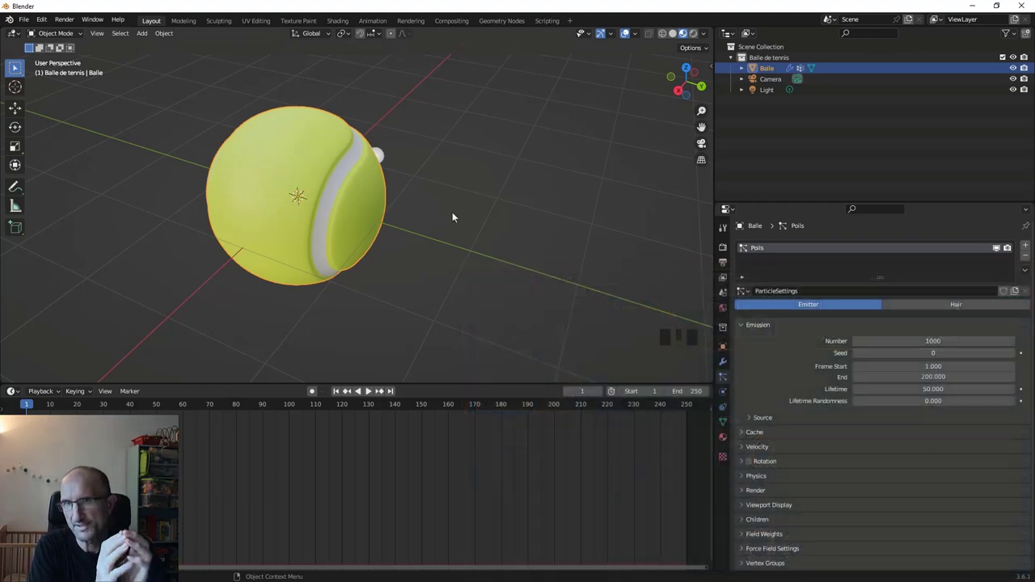
pyautogui.moveTo(408, 232); pyautogui.dragTo(370, 401)
pyautogui.moveTo(368, 399); pyautogui.dragTo(595, 307)
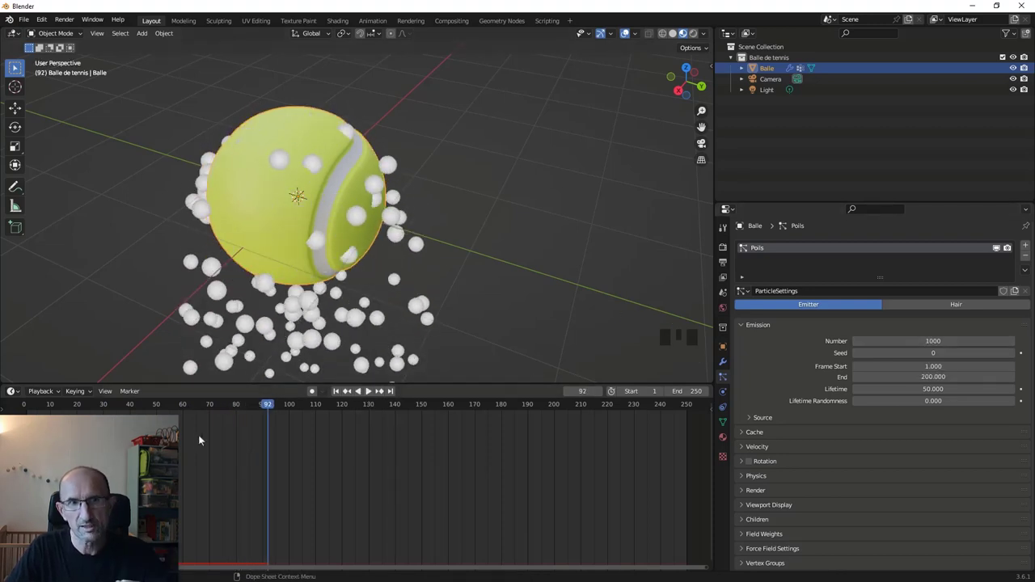
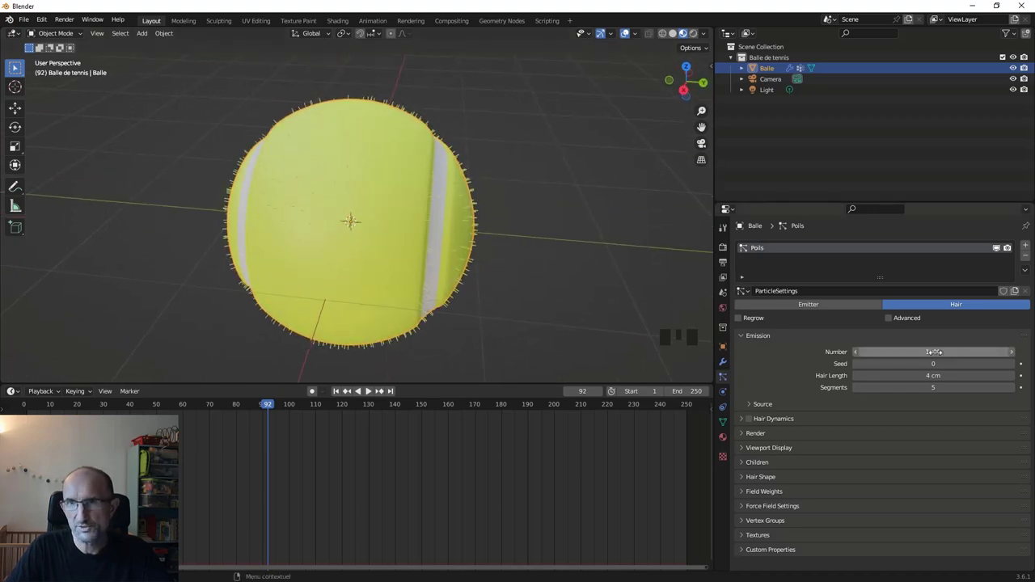
pyautogui.moveTo(453, 235); pyautogui.dragTo(392, 257)
pyautogui.scroll(-3)
pyautogui.scroll(3)
pyautogui.scroll(3)
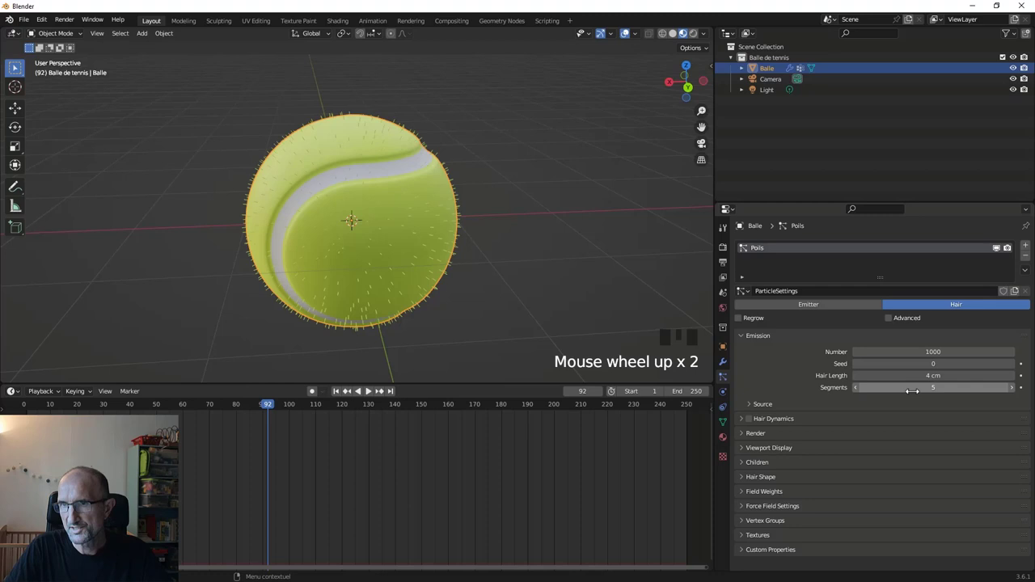
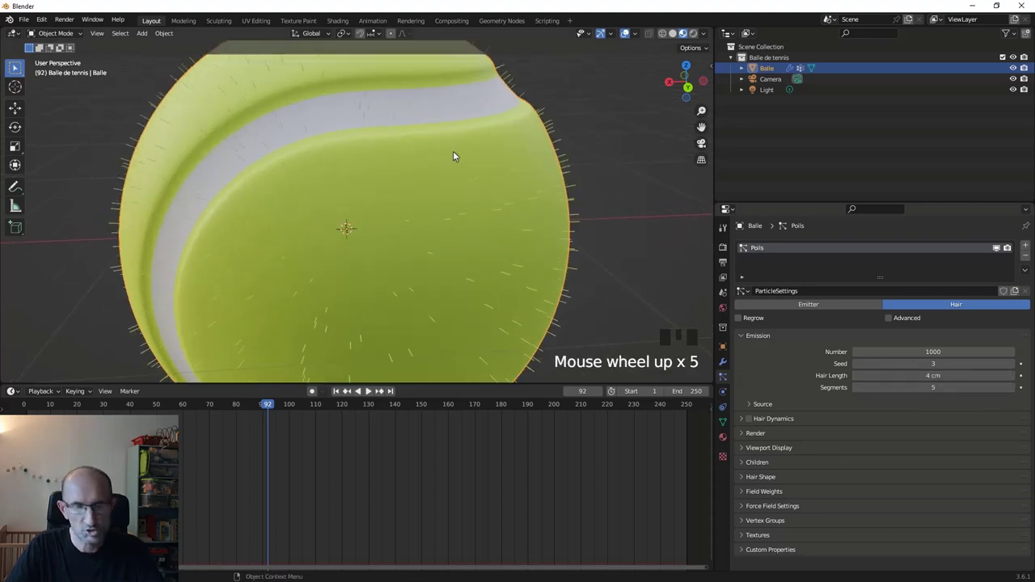
pyautogui.moveTo(508, 189); pyautogui.dragTo(435, 230)
pyautogui.scroll(3)
pyautogui.moveTo(567, 149); pyautogui.dragTo(548, 262)
pyautogui.scroll(-3)
pyautogui.moveTo(300, 277); pyautogui.dragTo(368, 254)
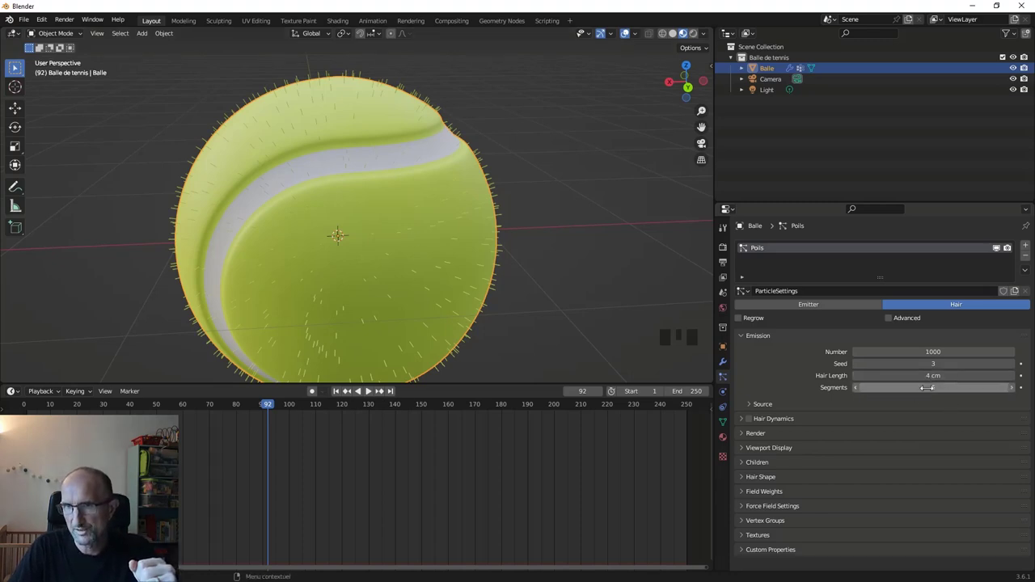
pyautogui.moveTo(754, 407); pyautogui.dragTo(866, 400)
pyautogui.scroll(-3)
pyautogui.scroll(3)
pyautogui.moveTo(750, 412); pyautogui.dragTo(799, 383)
pyautogui.scroll(-3)
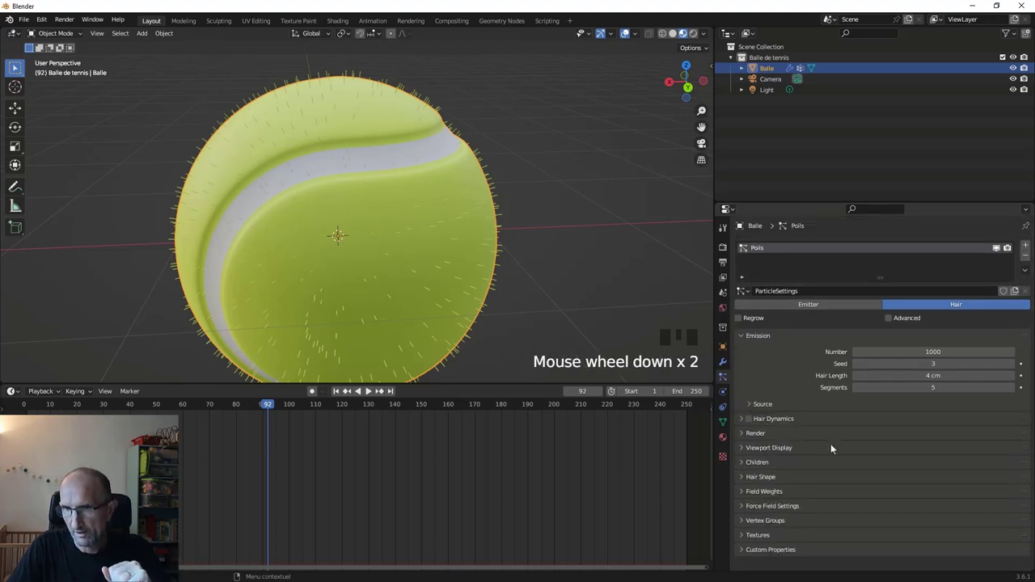
pyautogui.scroll(-3)
pyautogui.moveTo(744, 468); pyautogui.dragTo(907, 447)
pyautogui.scroll(-3)
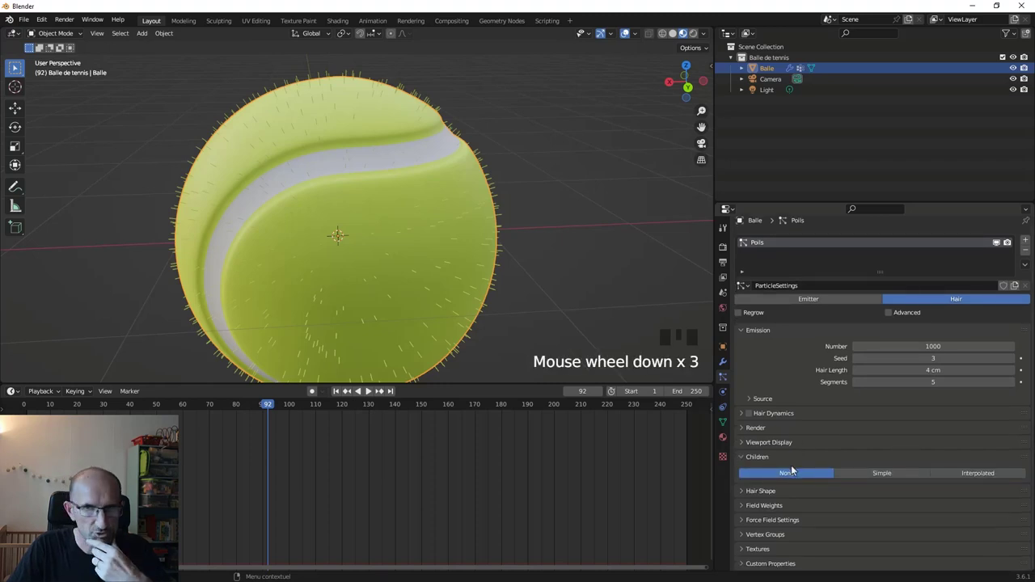
# Raise the hair particle Number and length so the ball is covered in dense long strands.
pyautogui.click(882, 480)
pyautogui.moveTo(432, 214); pyautogui.dragTo(866, 467)
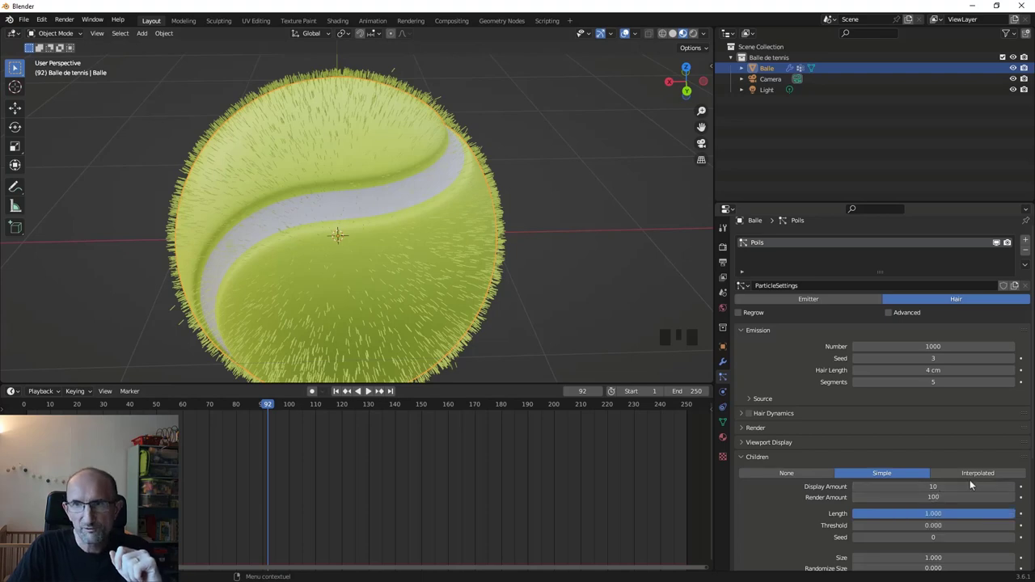
pyautogui.click(979, 477)
pyautogui.moveTo(492, 241); pyautogui.dragTo(460, 260)
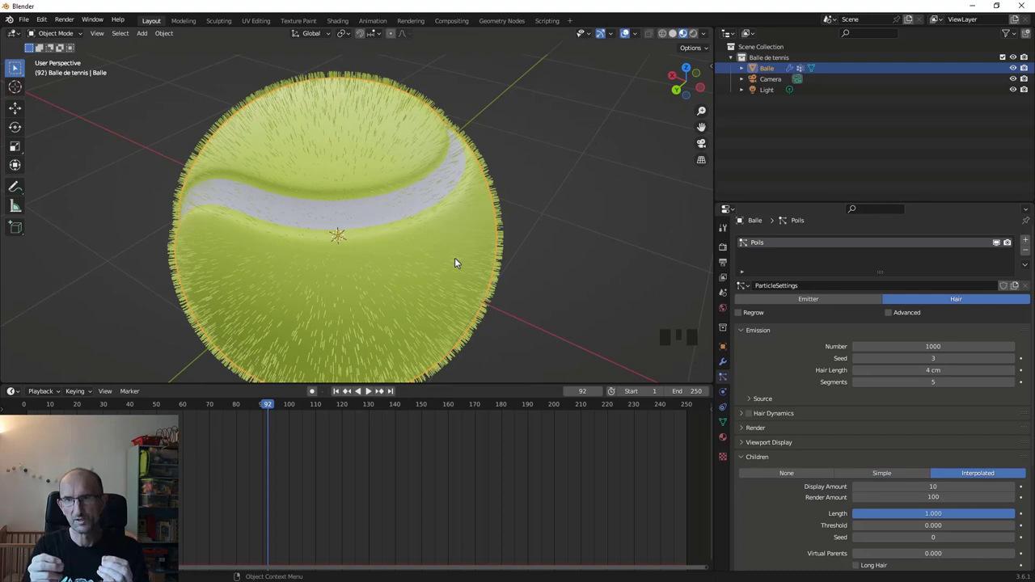
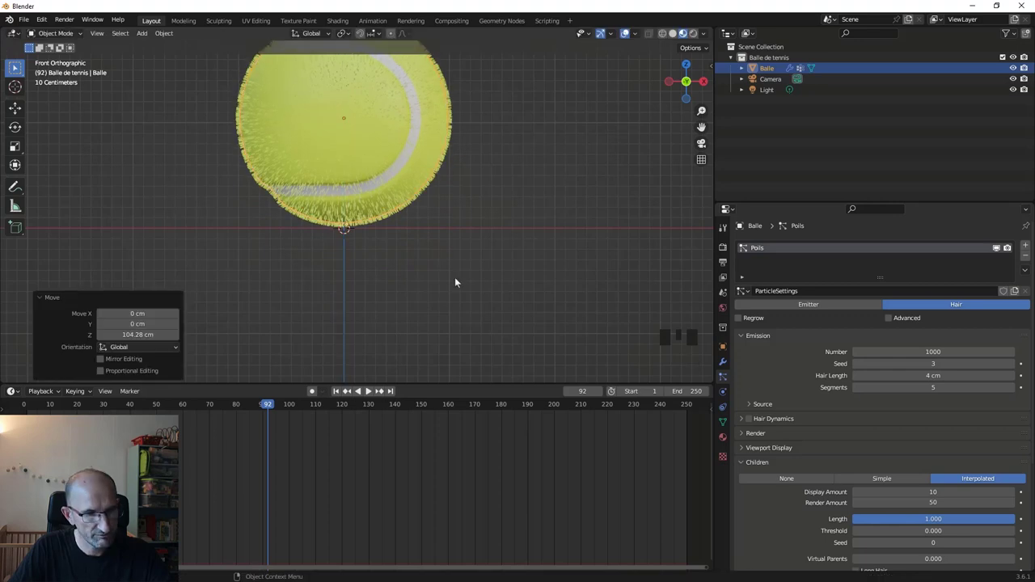
# Add a ground Plane under the ball, scale it by 10 and check it through the camera.
pyautogui.press('shift+a')
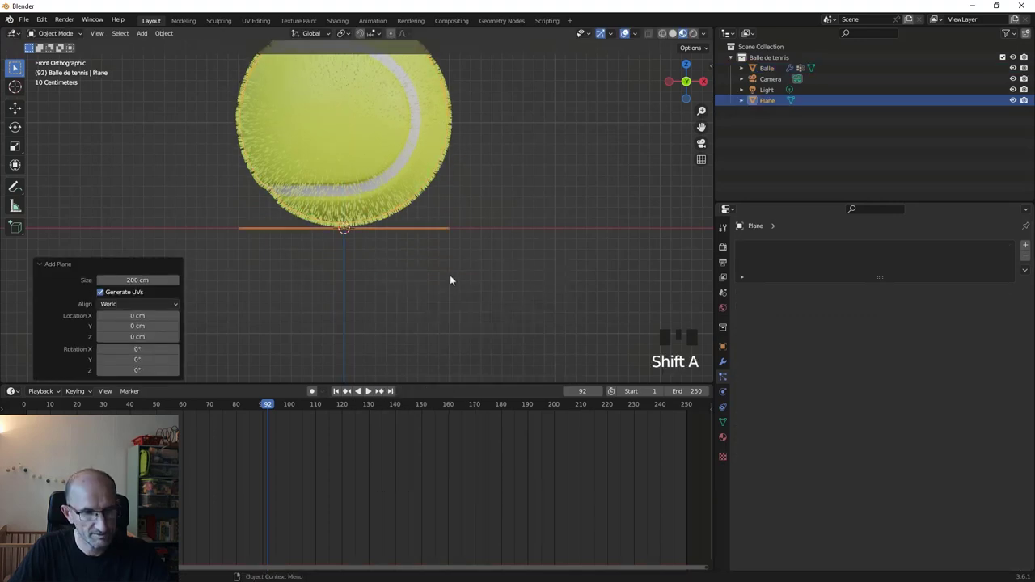
pyautogui.press('s')
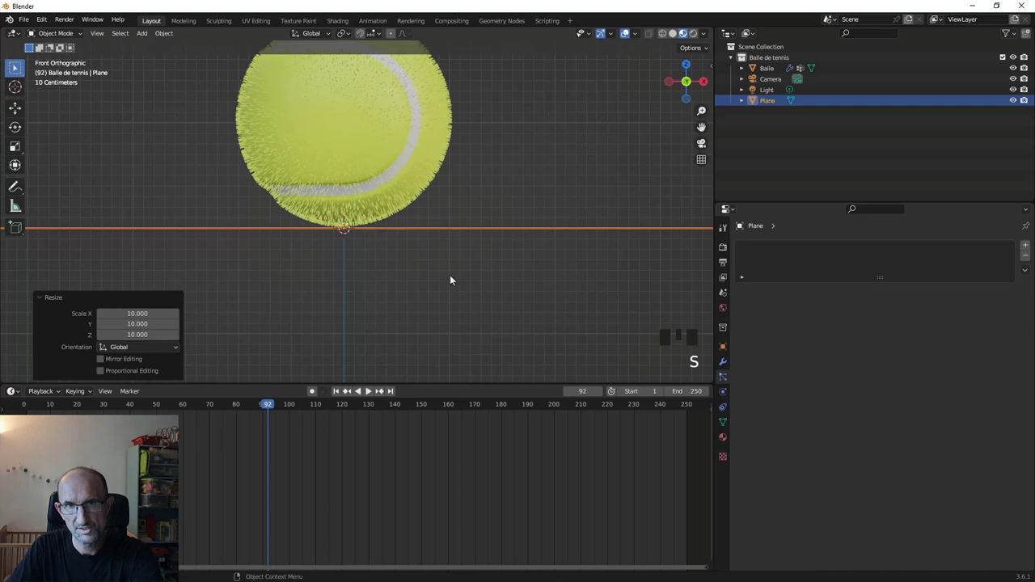
pyautogui.moveTo(438, 139); pyautogui.dragTo(440, 164)
pyautogui.scroll(-3)
pyautogui.scroll(3)
pyautogui.press('alt+KP_0')
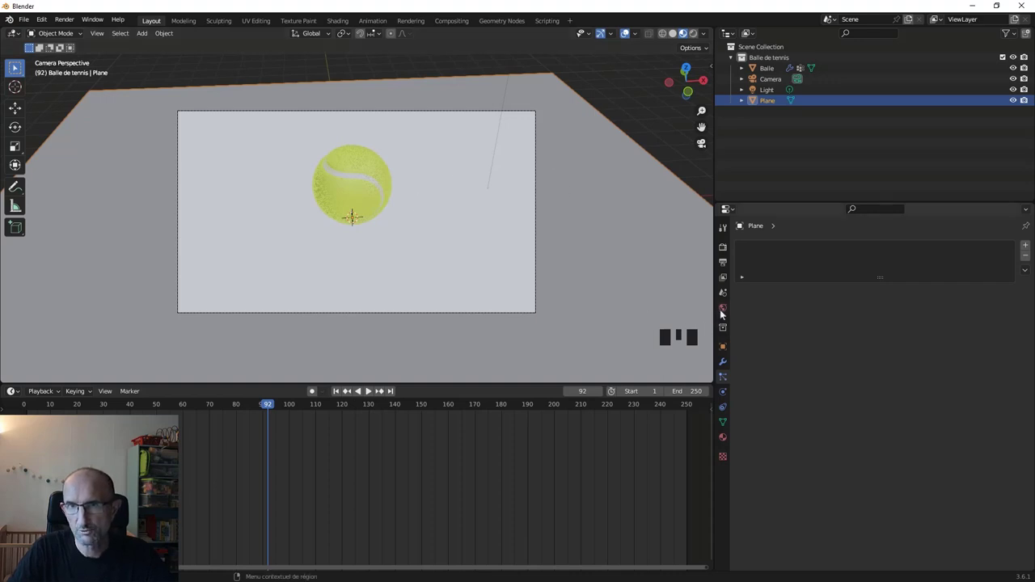
# Give the plane a new white material.
pyautogui.click(723, 316)
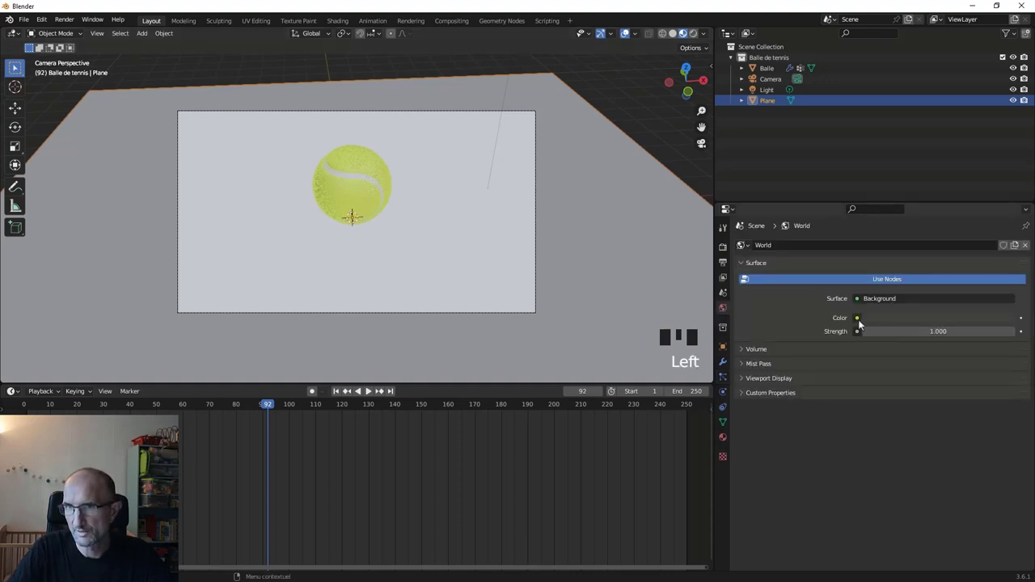
pyautogui.click(647, 367)
pyautogui.click(1004, 333)
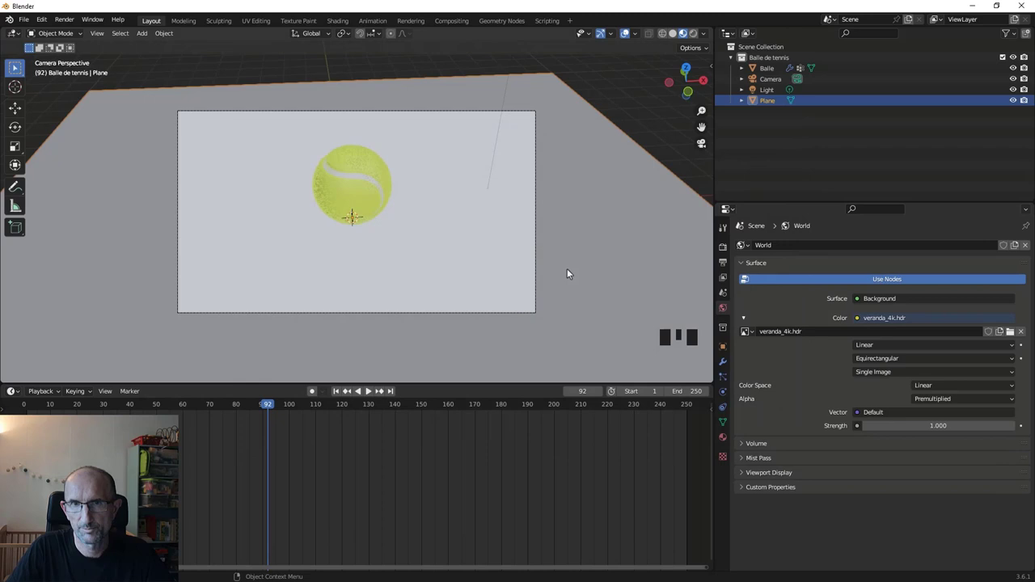
pyautogui.scroll(-3)
pyautogui.moveTo(402, 204); pyautogui.dragTo(470, 193)
pyautogui.scroll(-3)
# Change the scene light to an Area light and inspect its angle above the ball.
pyautogui.click(360, 88)
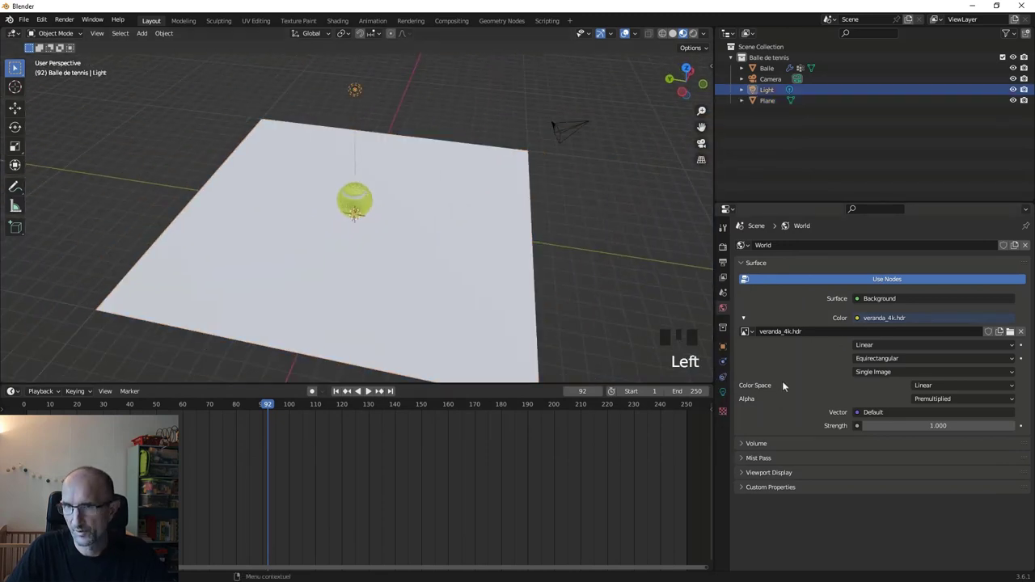
pyautogui.click(729, 392)
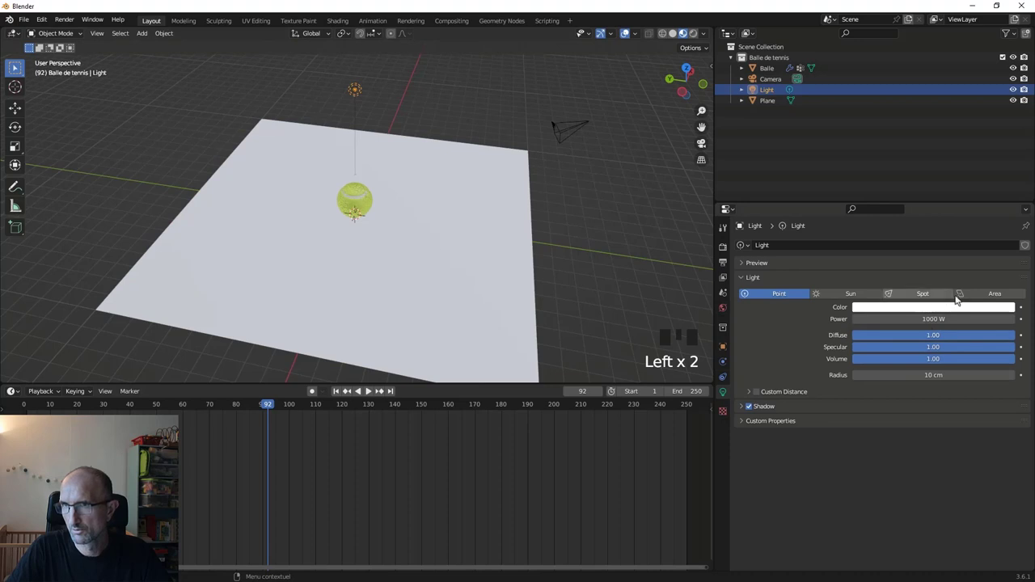
pyautogui.click(978, 299)
pyautogui.moveTo(383, 223); pyautogui.dragTo(508, 265)
pyautogui.click(361, 228)
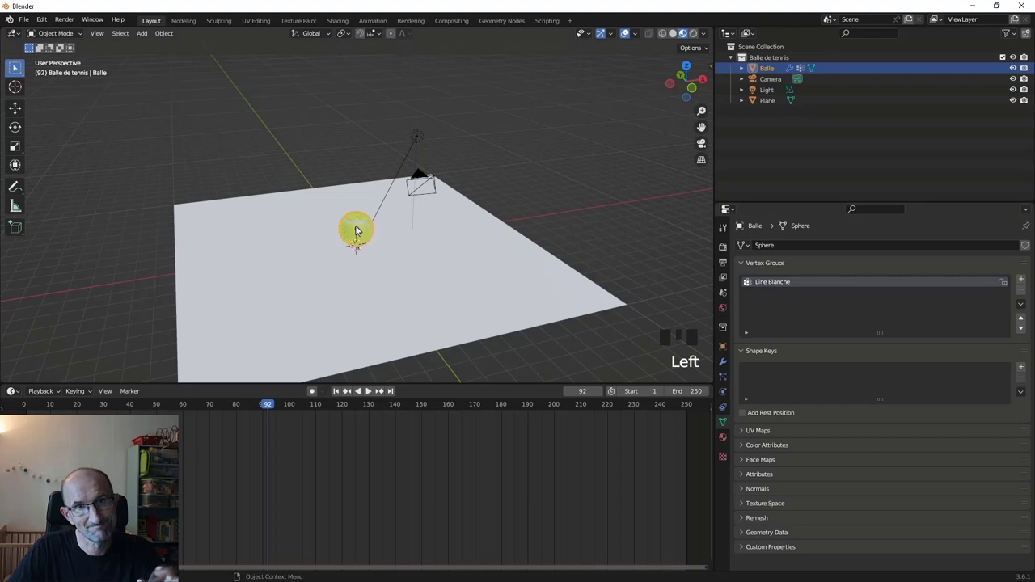
pyautogui.scroll(3)
pyautogui.scroll(-3)
pyautogui.moveTo(373, 227); pyautogui.dragTo(473, 93)
pyautogui.click(472, 93)
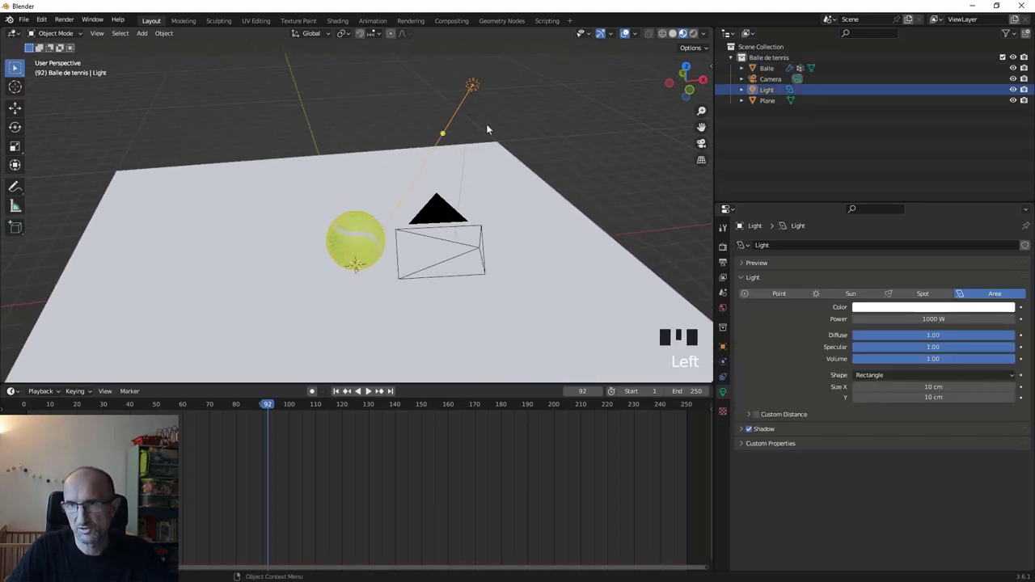
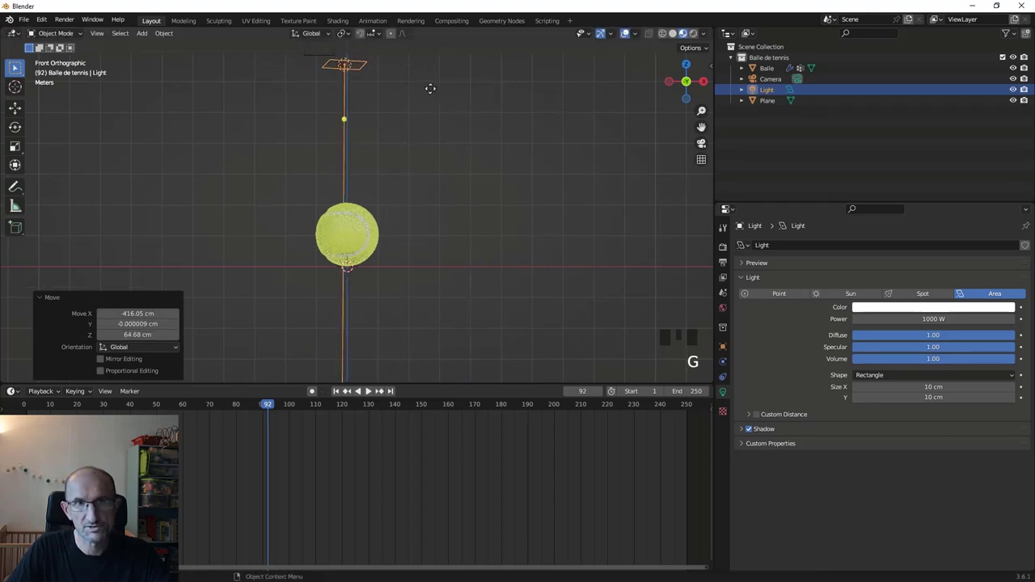
# Move the light off to the side along X and orbit to check the shadow on the plane.
pyautogui.moveTo(397, 116); pyautogui.dragTo(385, 231)
pyautogui.click(385, 231)
pyautogui.scroll(3)
pyautogui.scroll(3)
pyautogui.moveTo(366, 232); pyautogui.dragTo(628, 30)
pyautogui.scroll(-3)
pyautogui.scroll(-3)
pyautogui.moveTo(367, 233); pyautogui.dragTo(371, 235)
# In camera view, grab the camera and move it closer to frame the ball and its shadow.
pyautogui.press('alt+KP_0')
pyautogui.scroll(3)
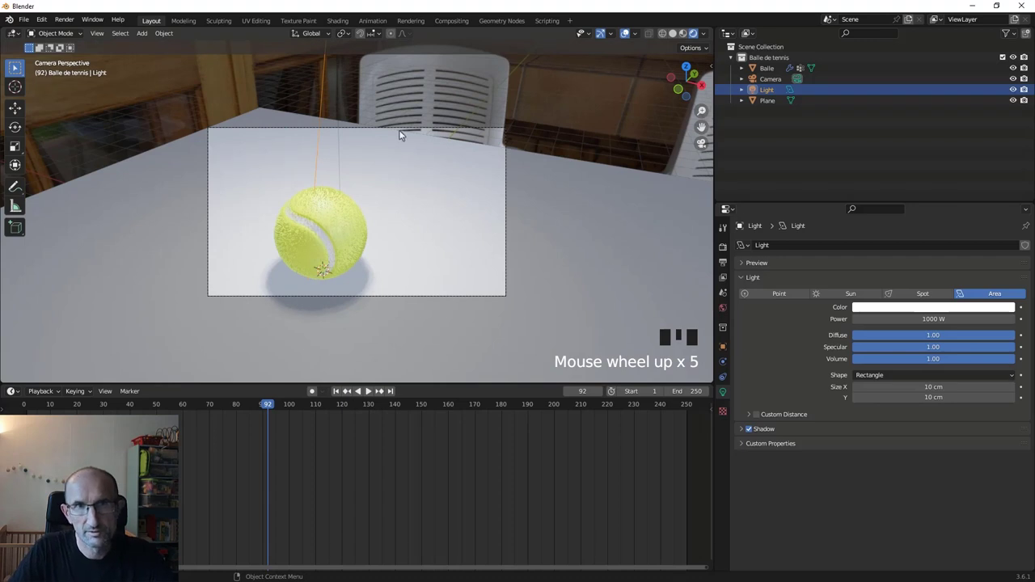
pyautogui.click(404, 131)
pyautogui.press('g')
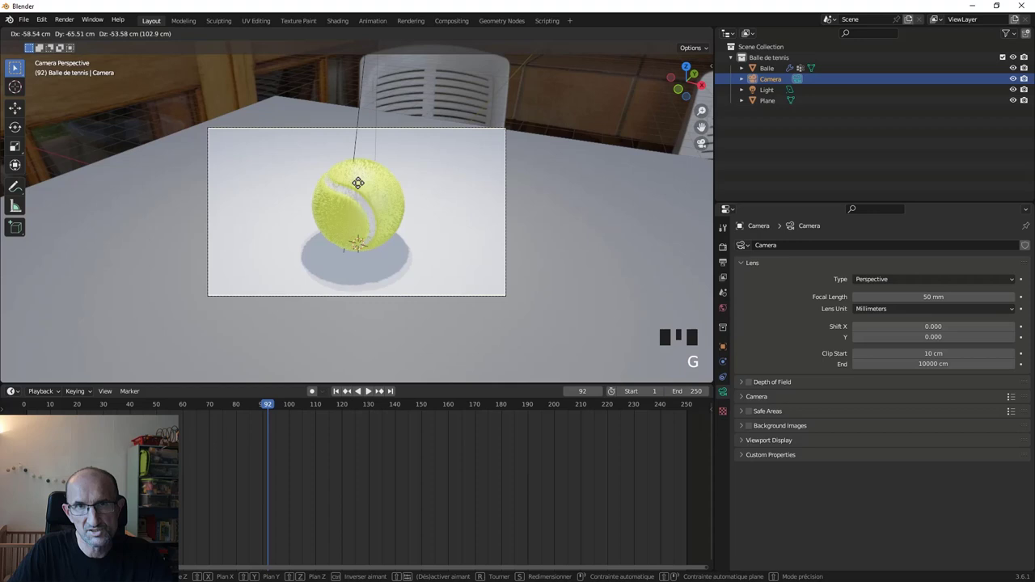
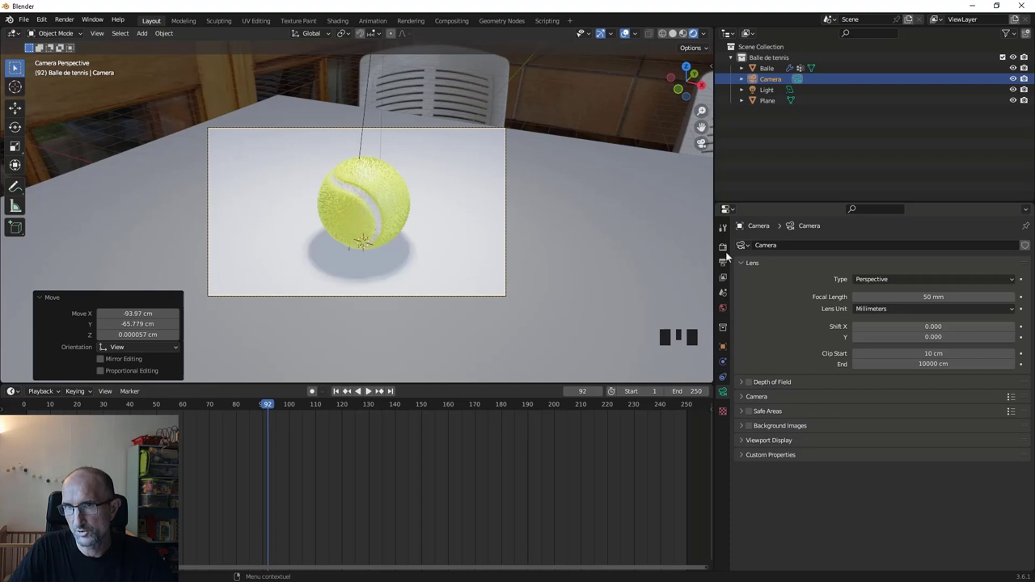
pyautogui.click(729, 252)
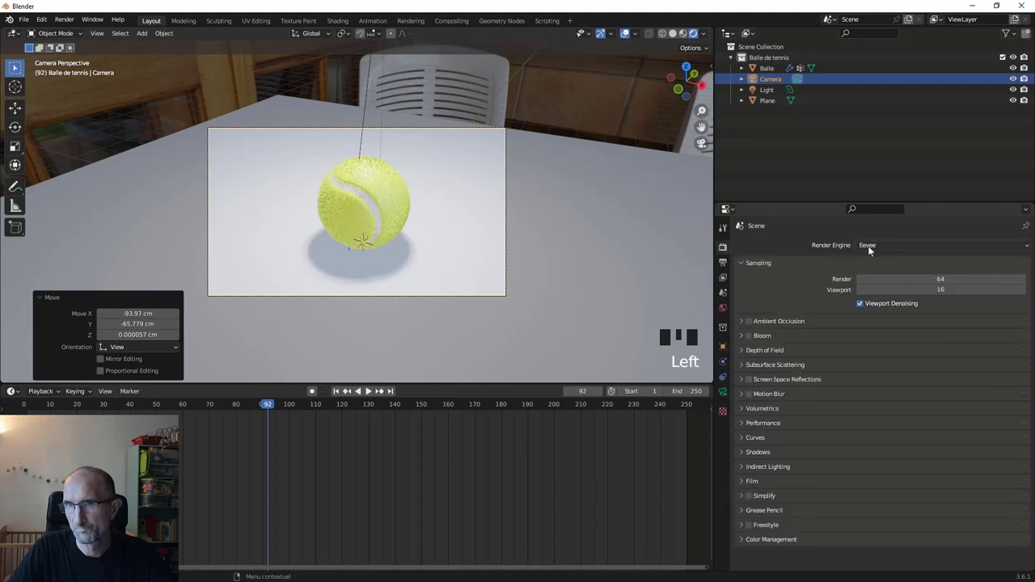
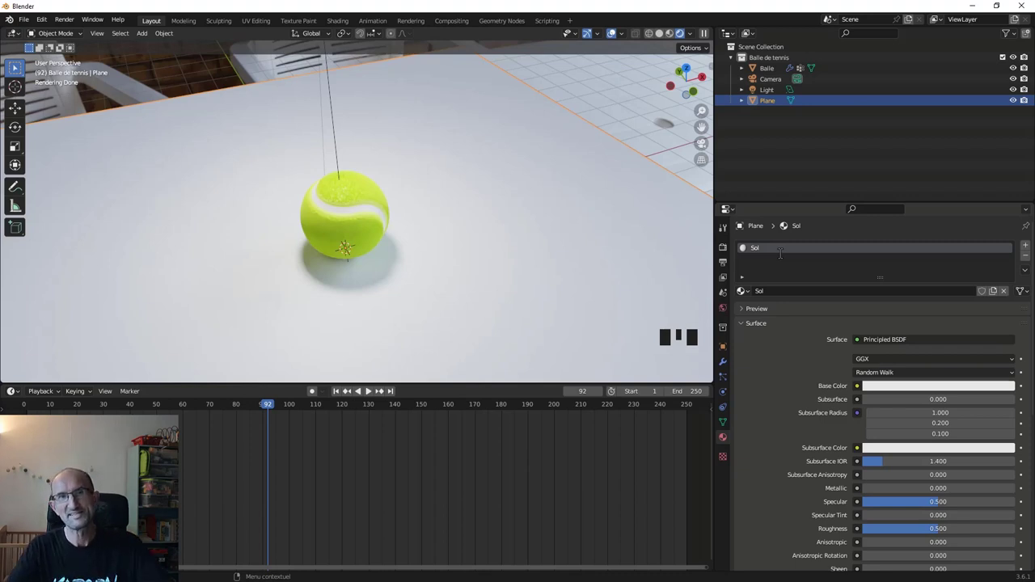
# Zoom in on the ball and set the plane's Base Color to a warm beige.
pyautogui.scroll(3)
pyautogui.scroll(3)
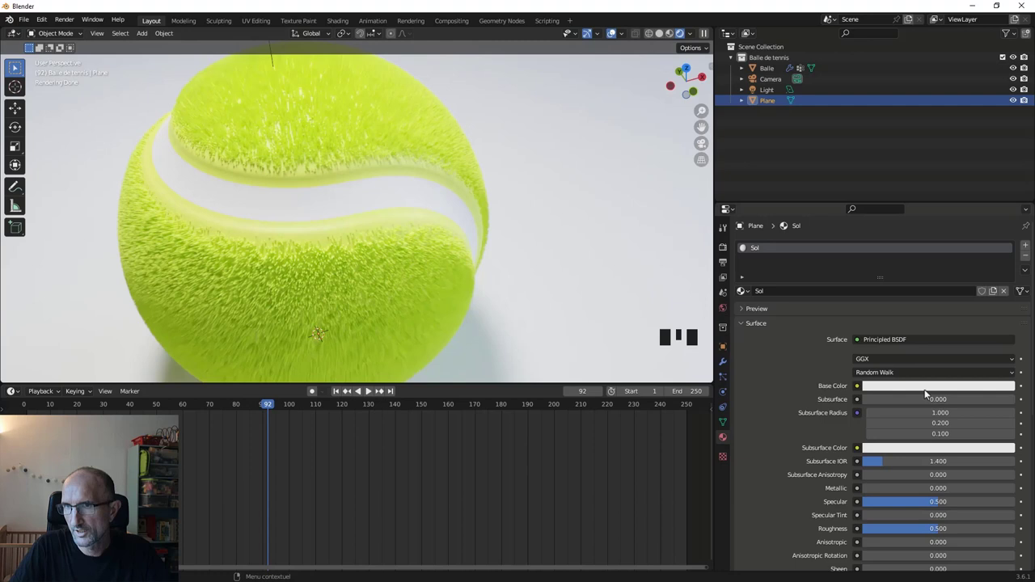
pyautogui.click(935, 391)
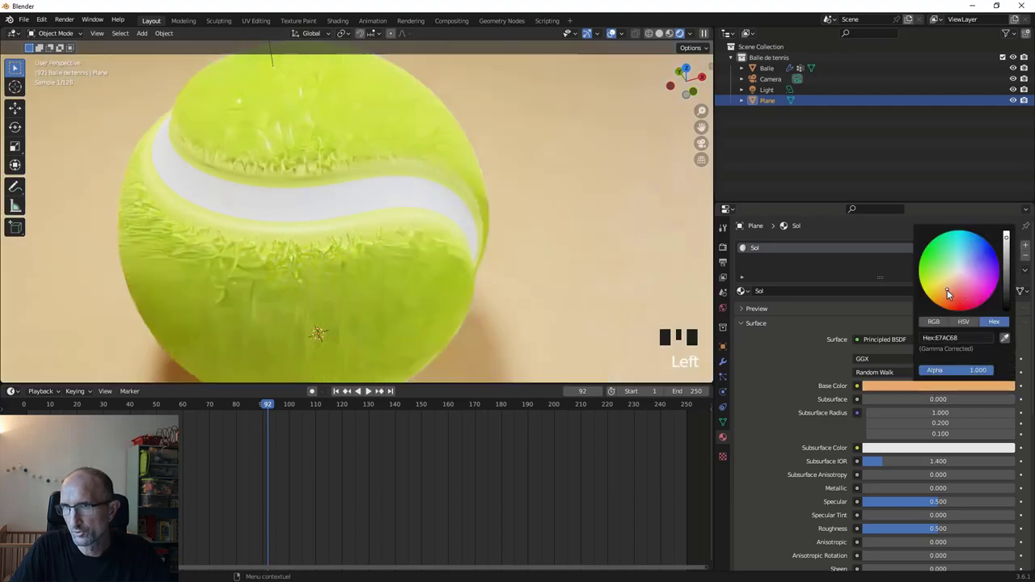